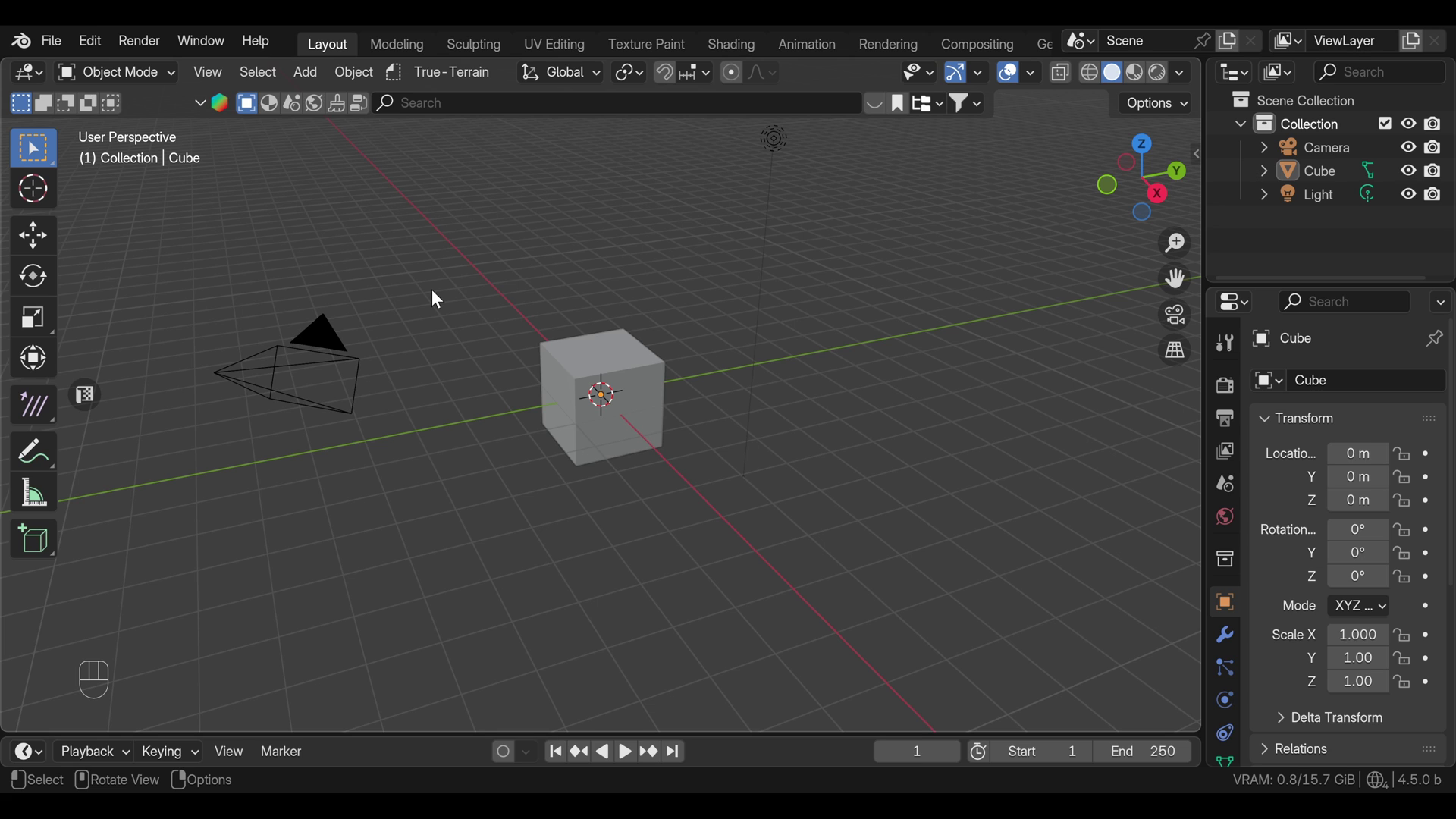
Step: Clear the camera's rotation and location, raise it along Z above the cube, and enter camera view
{"action": "left_click", "coordinate": [316, 370]}
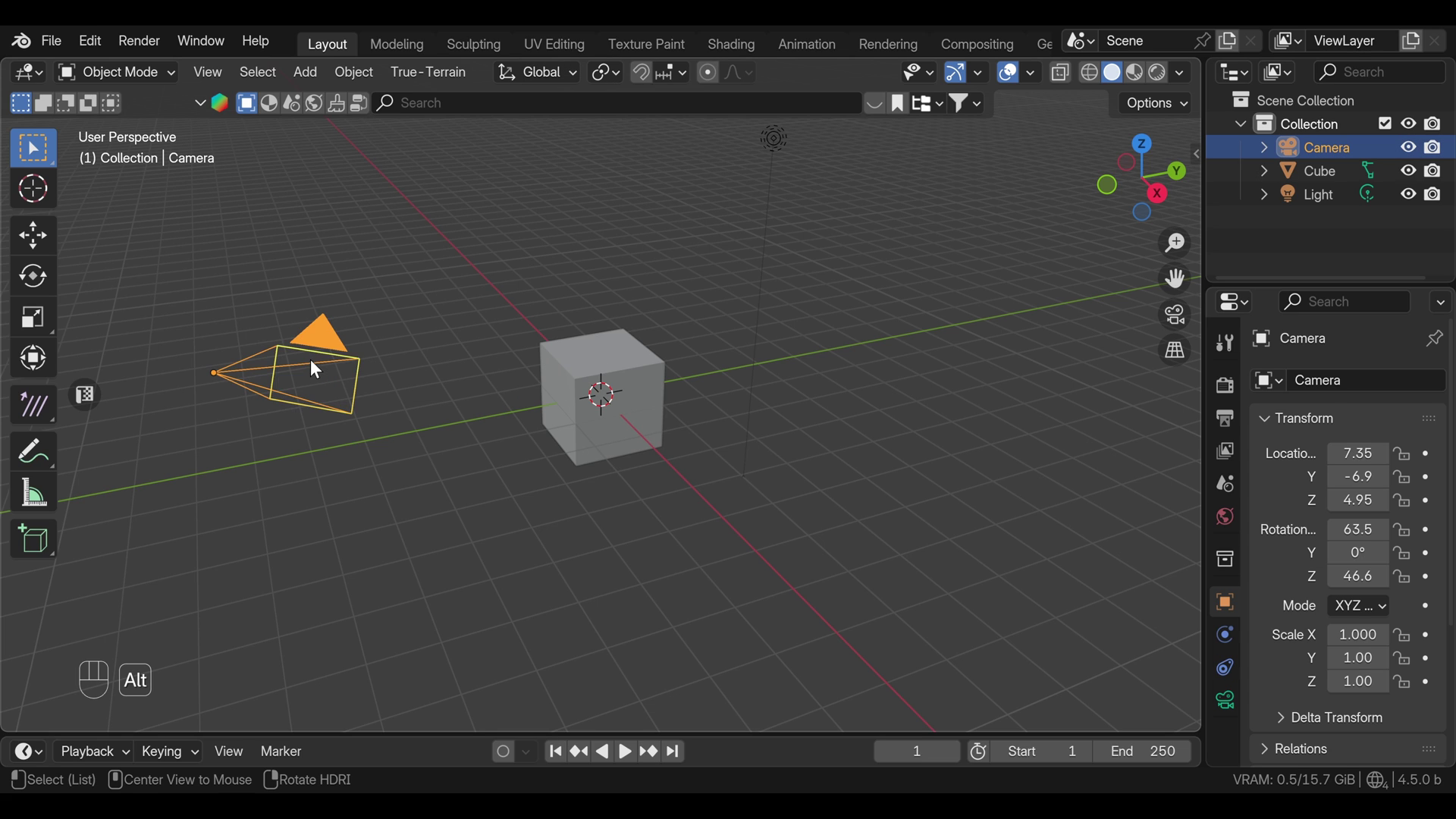
{"action": "key", "text": "alt+r"}
{"action": "key", "text": "alt+g"}
{"action": "key", "text": "g"}
{"action": "key", "text": "z"}
{"action": "left_click_drag", "start_coordinate": [561, 125], "coordinate": [572, 218]}
{"action": "key", "text": "KP_0"}
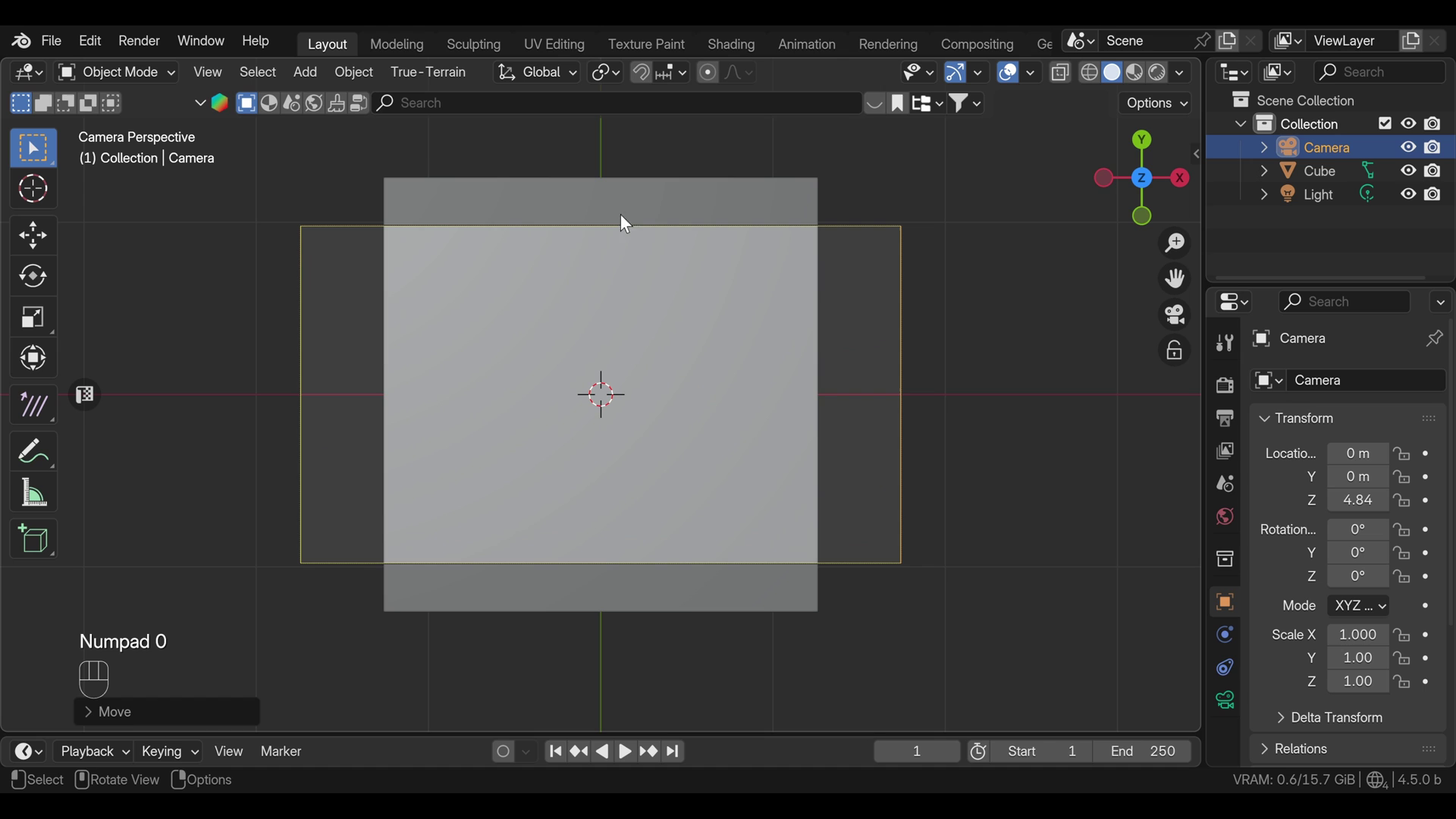
Step: Set the camera's focal length to 135 mm in its lens settings
{"action": "left_click", "coordinate": [1226, 711]}
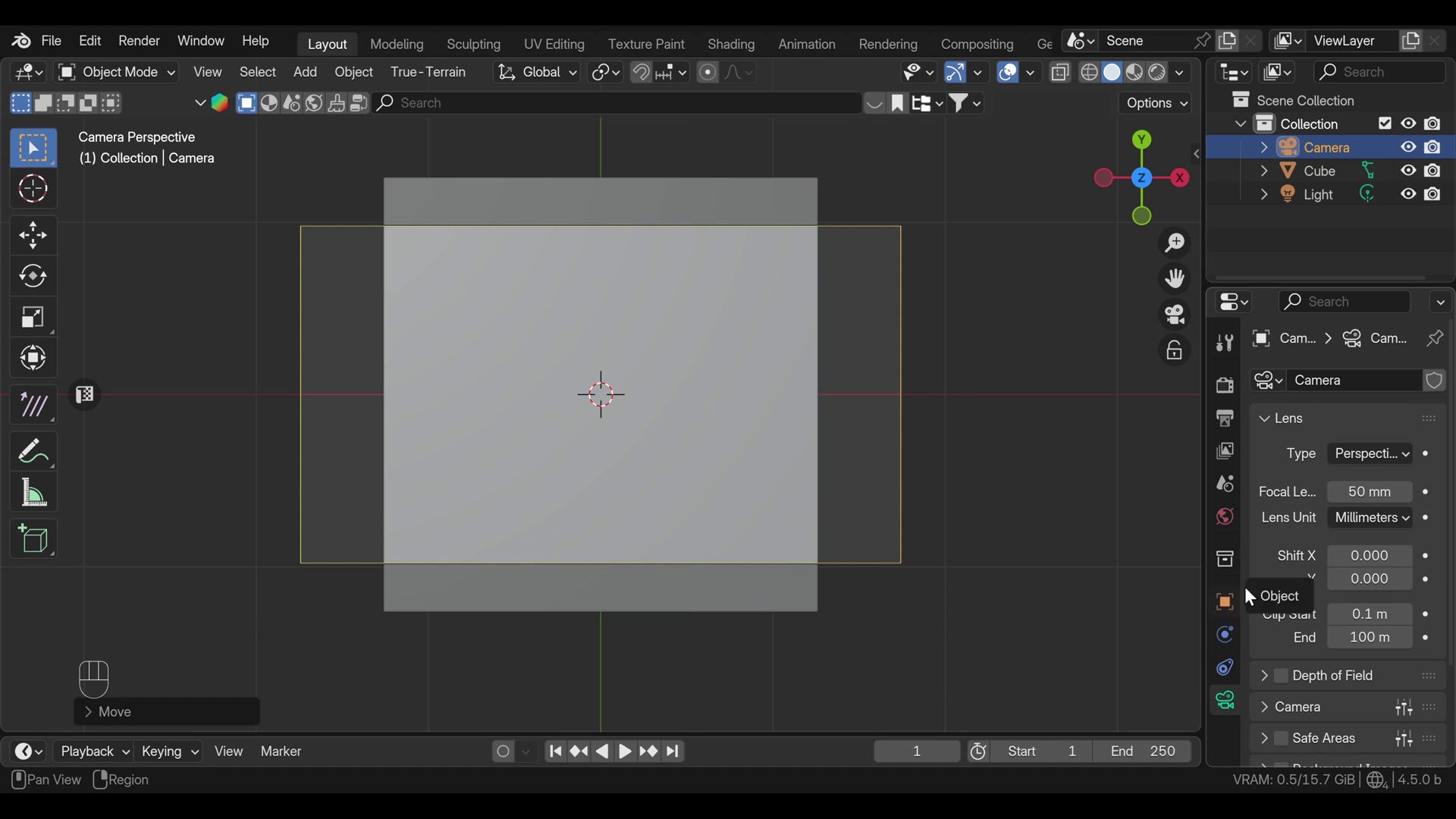
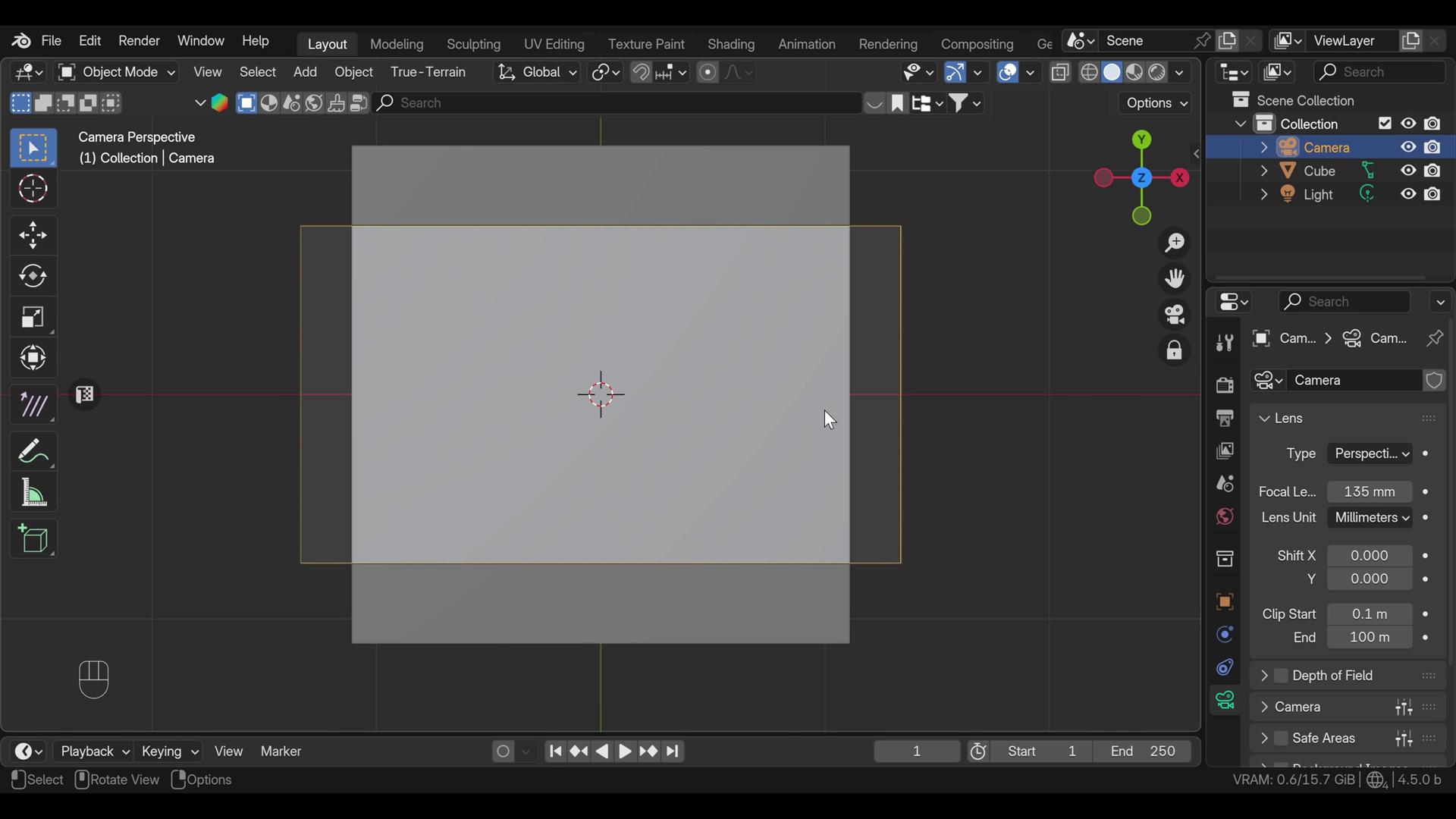
{"action": "left_click_drag", "start_coordinate": [762, 393], "coordinate": [652, 379]}
Step: Scale the cube flat along Z, lift it onto the grid, and stretch it wider along X
{"action": "left_click", "coordinate": [652, 379]}
{"action": "key", "text": "Tab"}
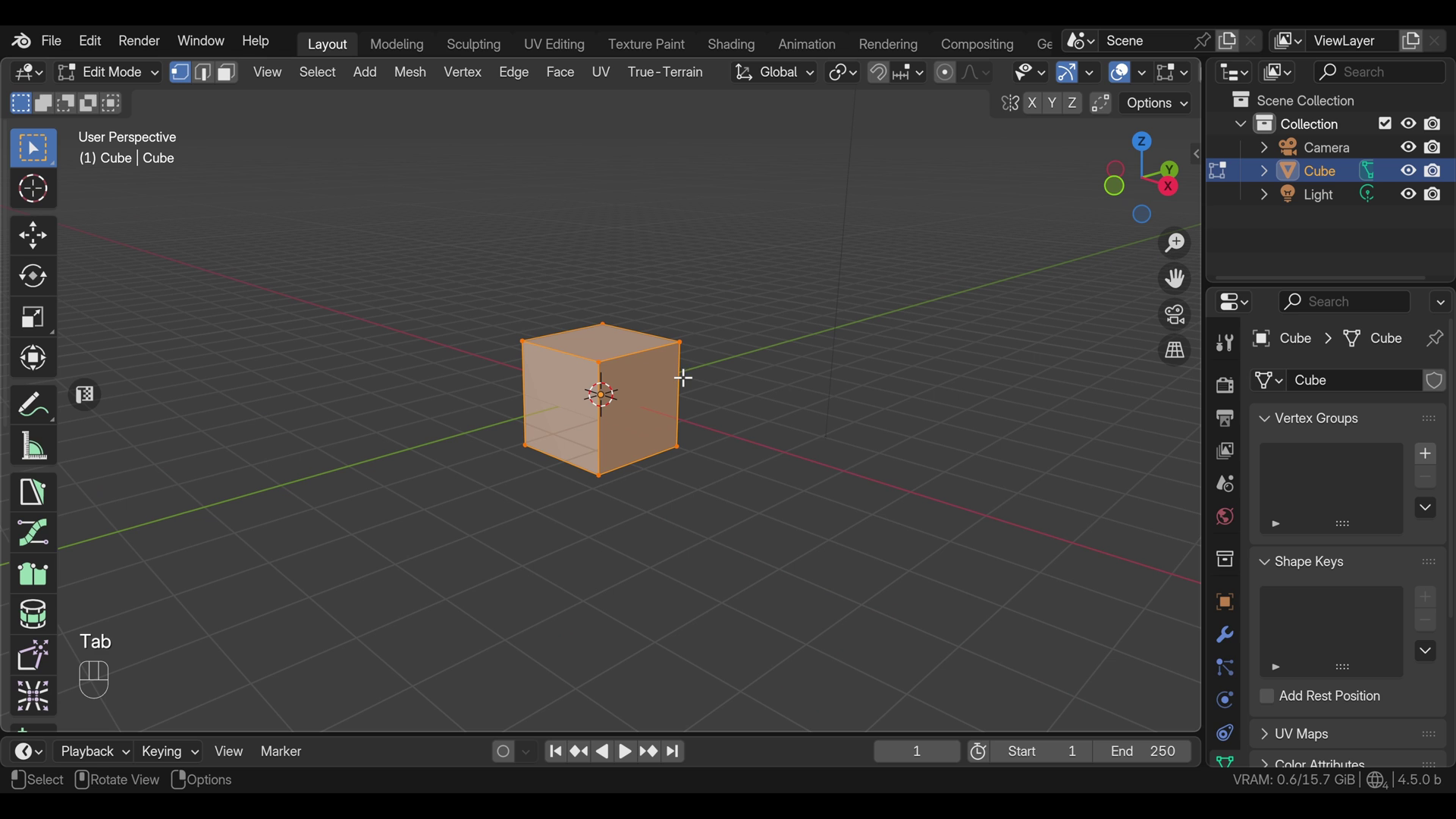
{"action": "key", "text": "s"}
{"action": "key", "text": "z"}
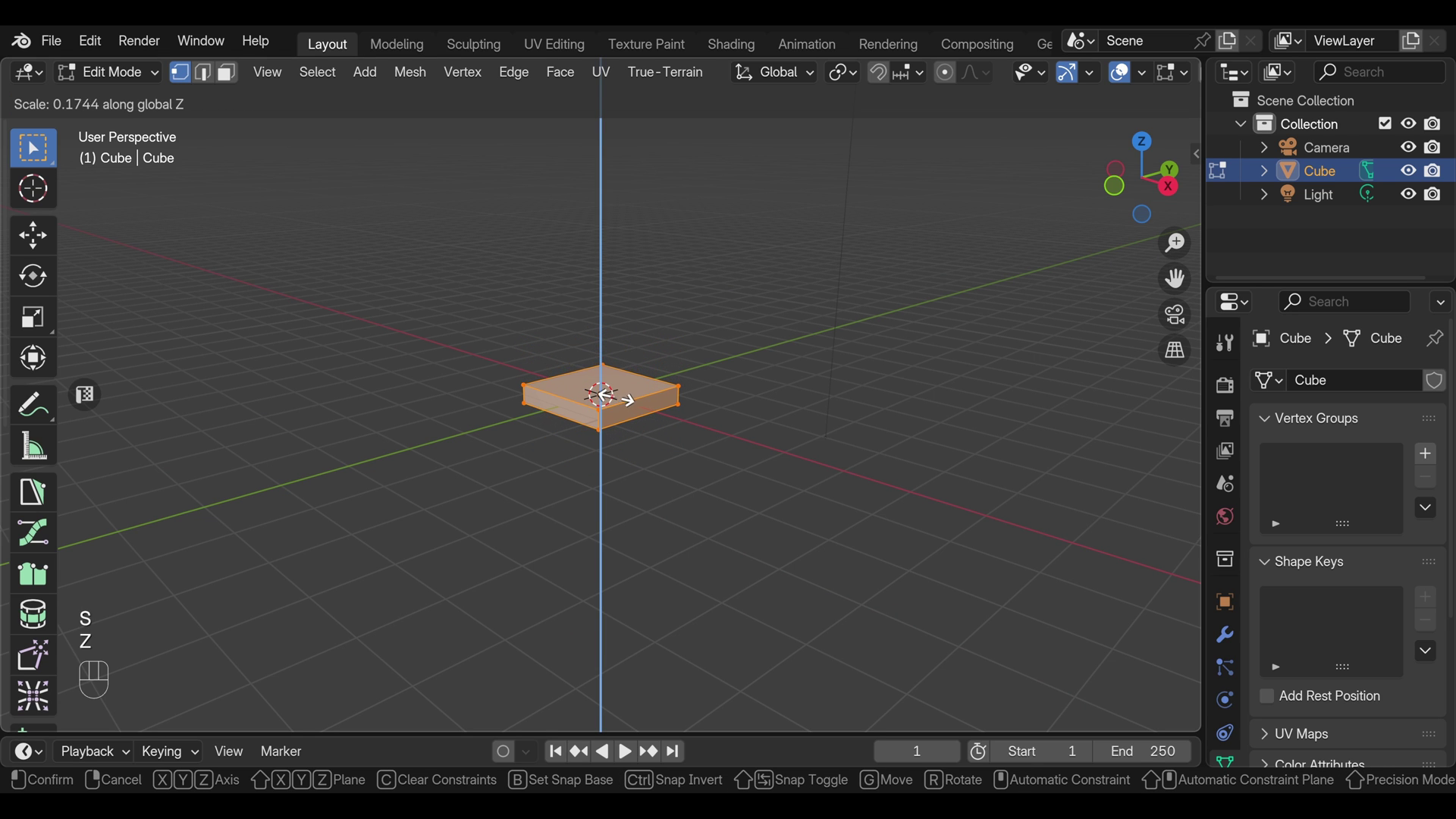
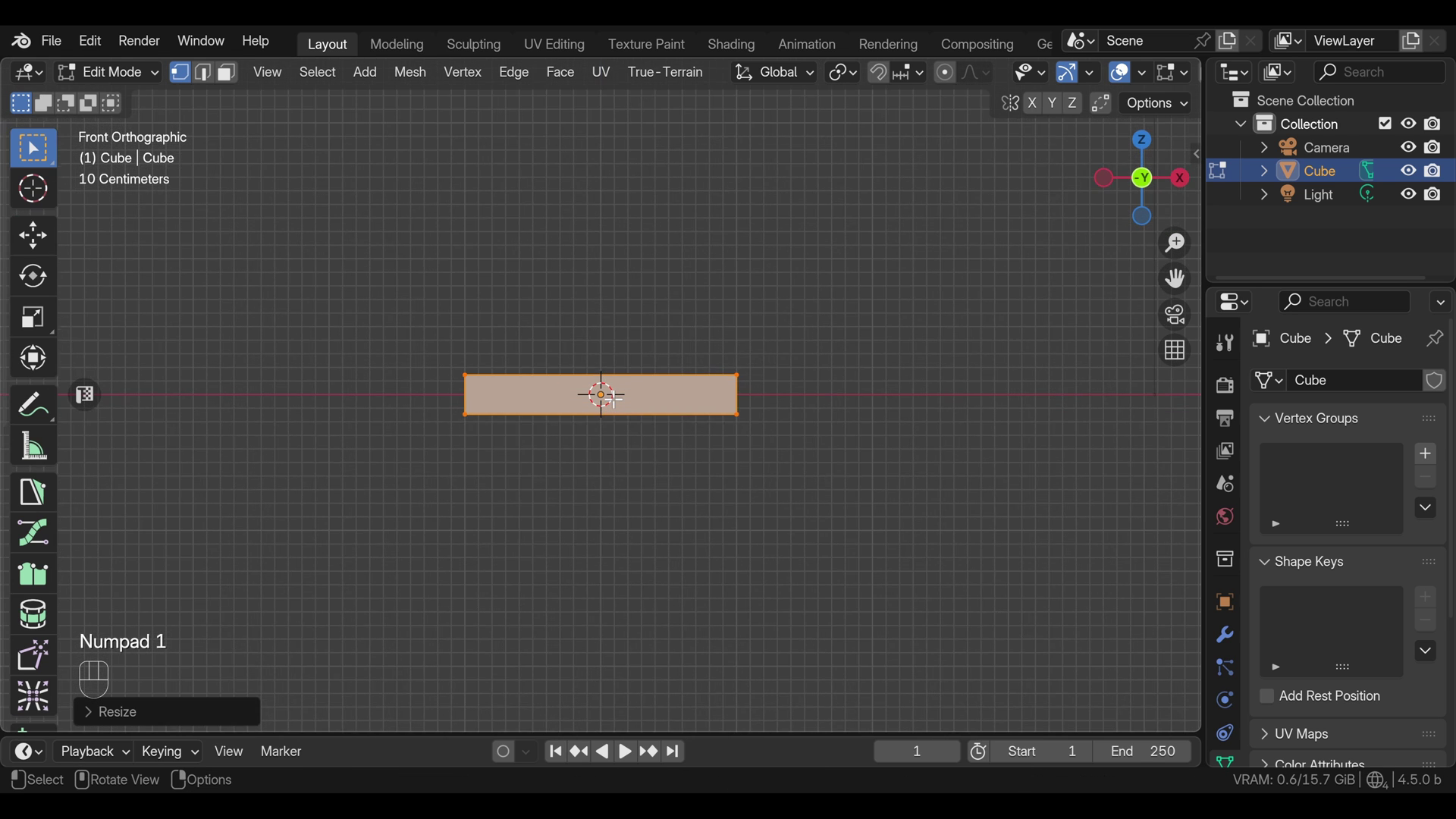
{"action": "key", "text": "g"}
{"action": "key", "text": "z"}
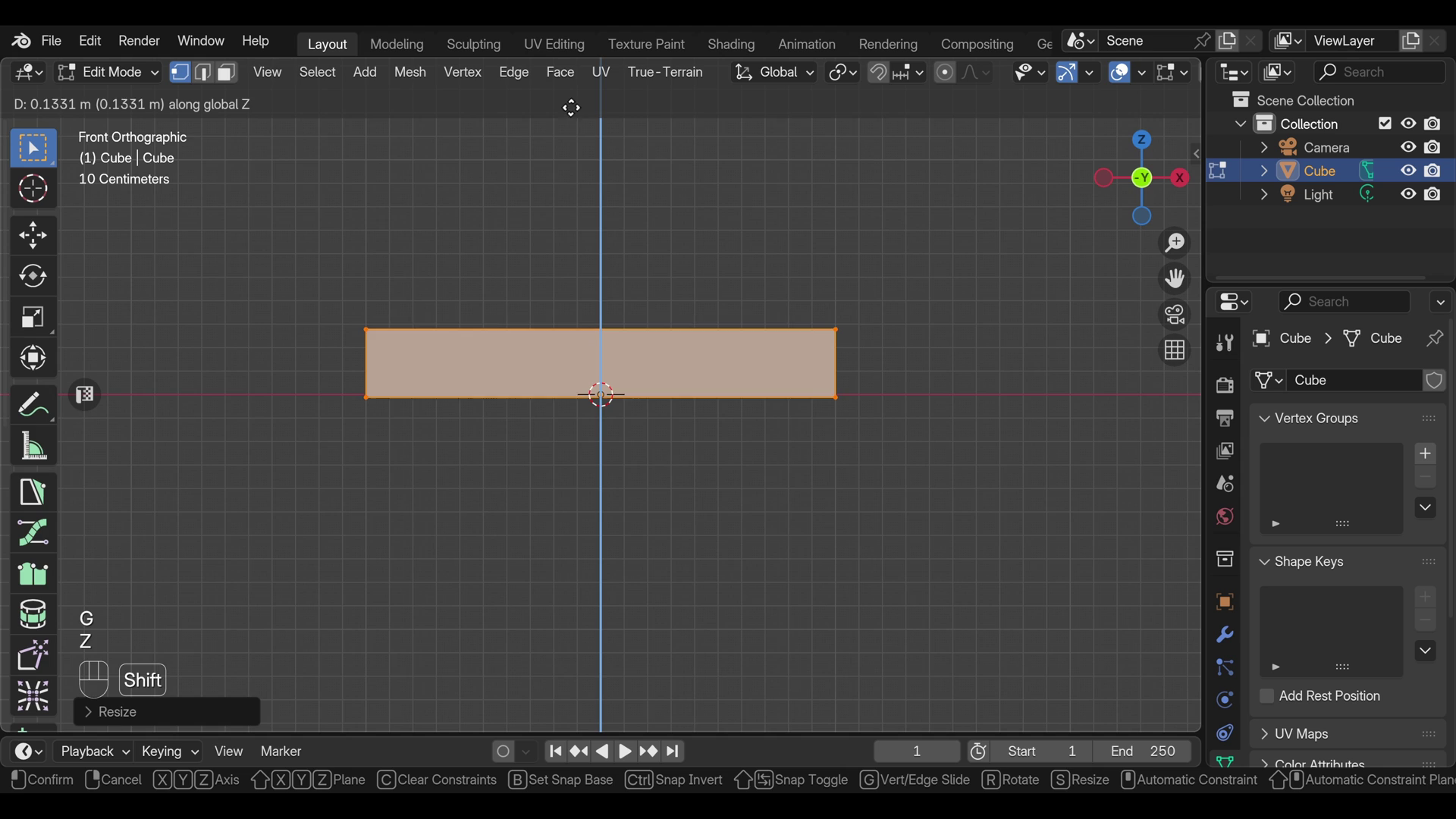
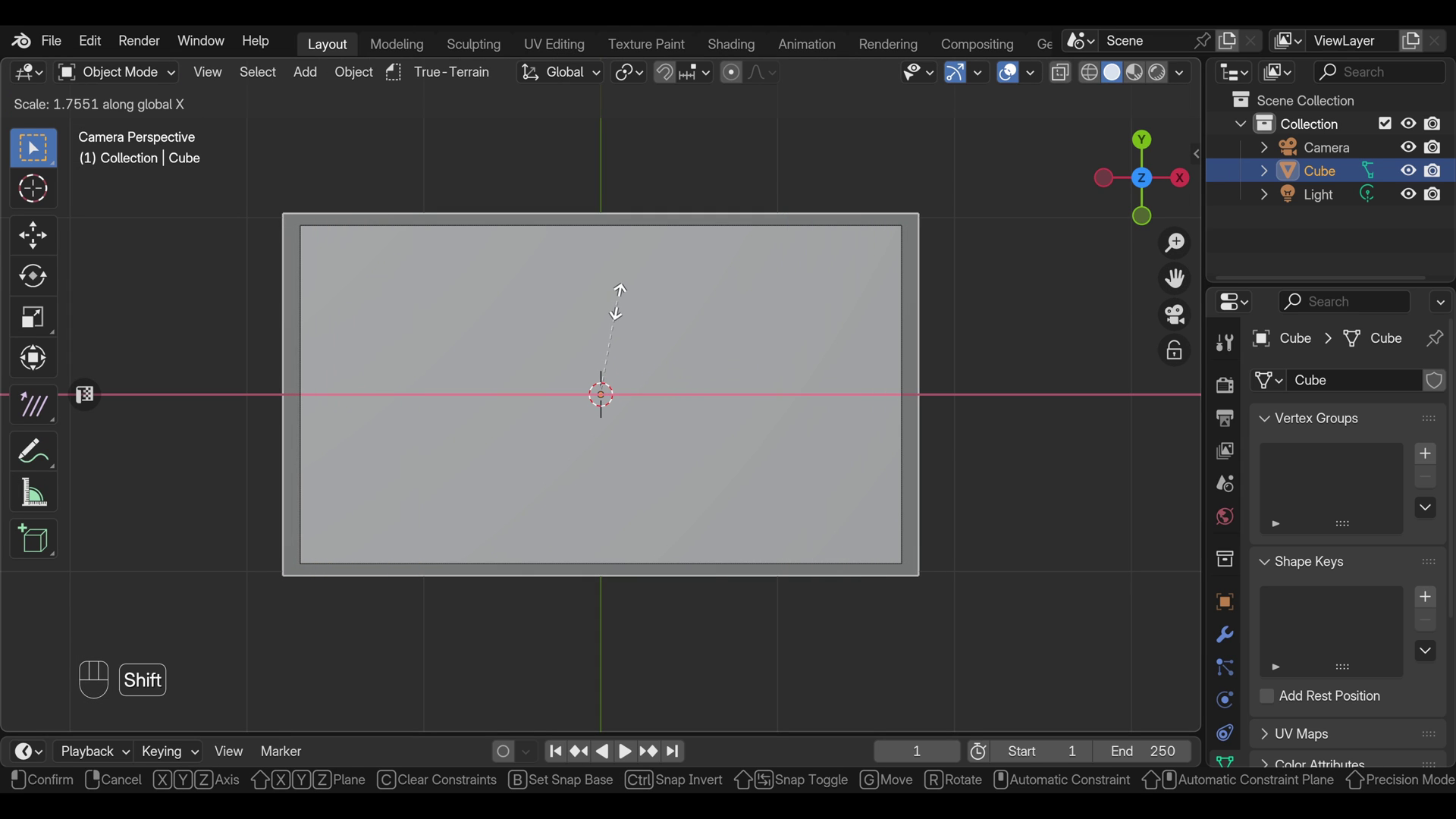
{"action": "key", "text": "ctrl+a"}
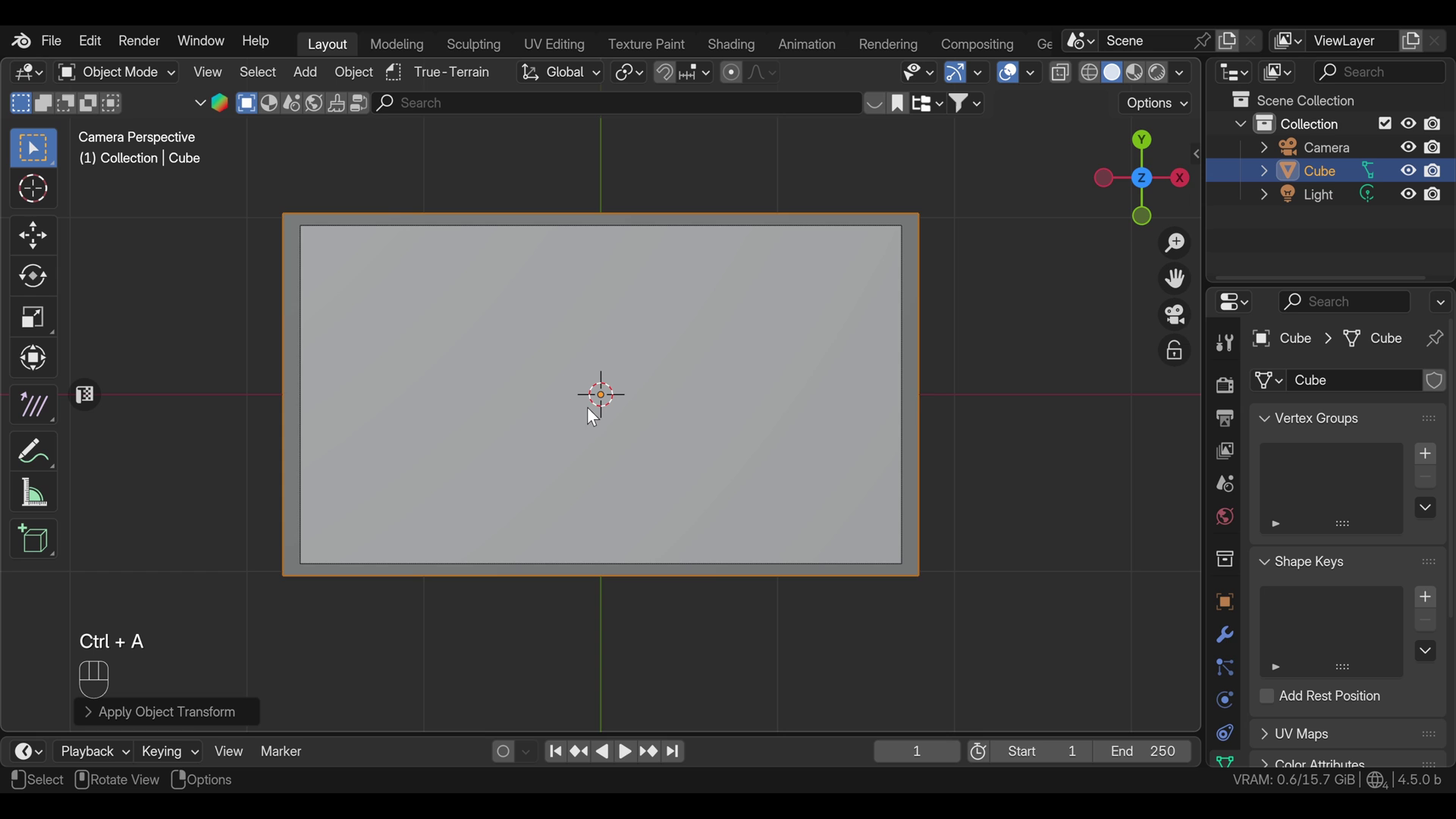
{"action": "middle_click", "coordinate": [595, 411]}
Step: Apply Quick Liquid to the slab, play the simulation, and enlarge the domain into a long shallow box
{"action": "left_click_drag", "start_coordinate": [586, 435], "coordinate": [551, 247]}
{"action": "left_click_drag", "start_coordinate": [367, 81], "coordinate": [617, 713]}
{"action": "key", "text": "space"}
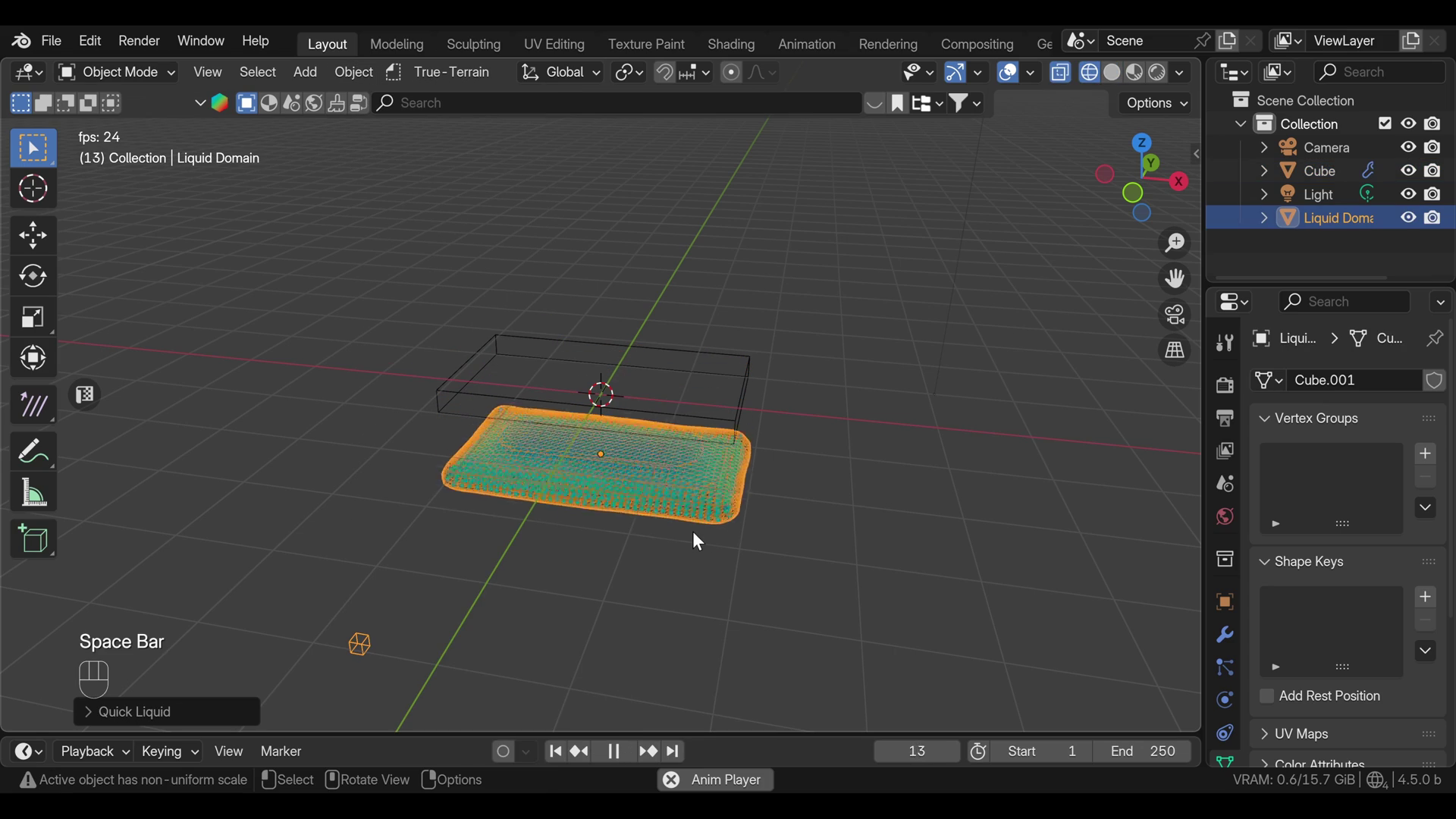
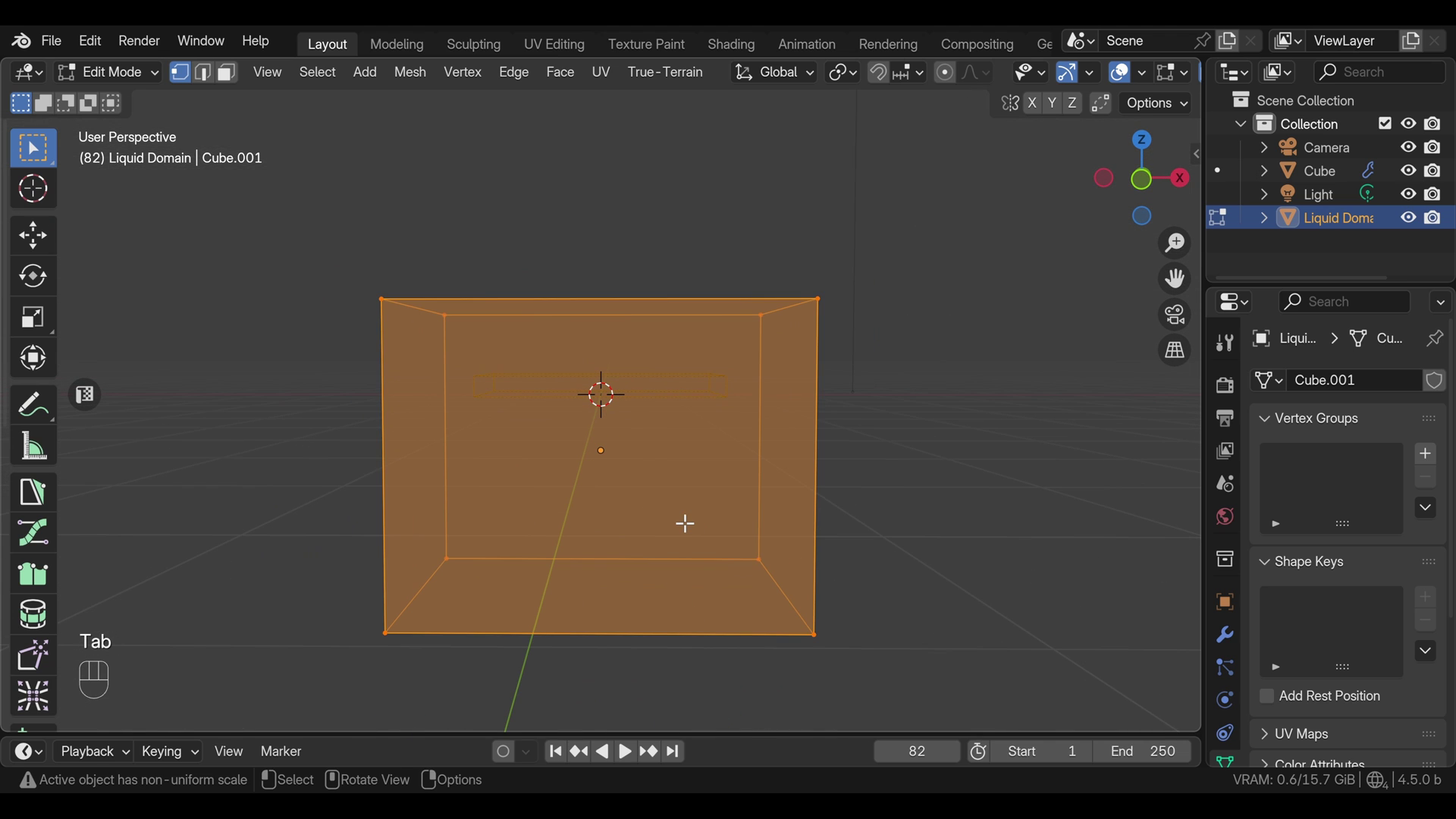
{"action": "key", "text": "KP_1"}
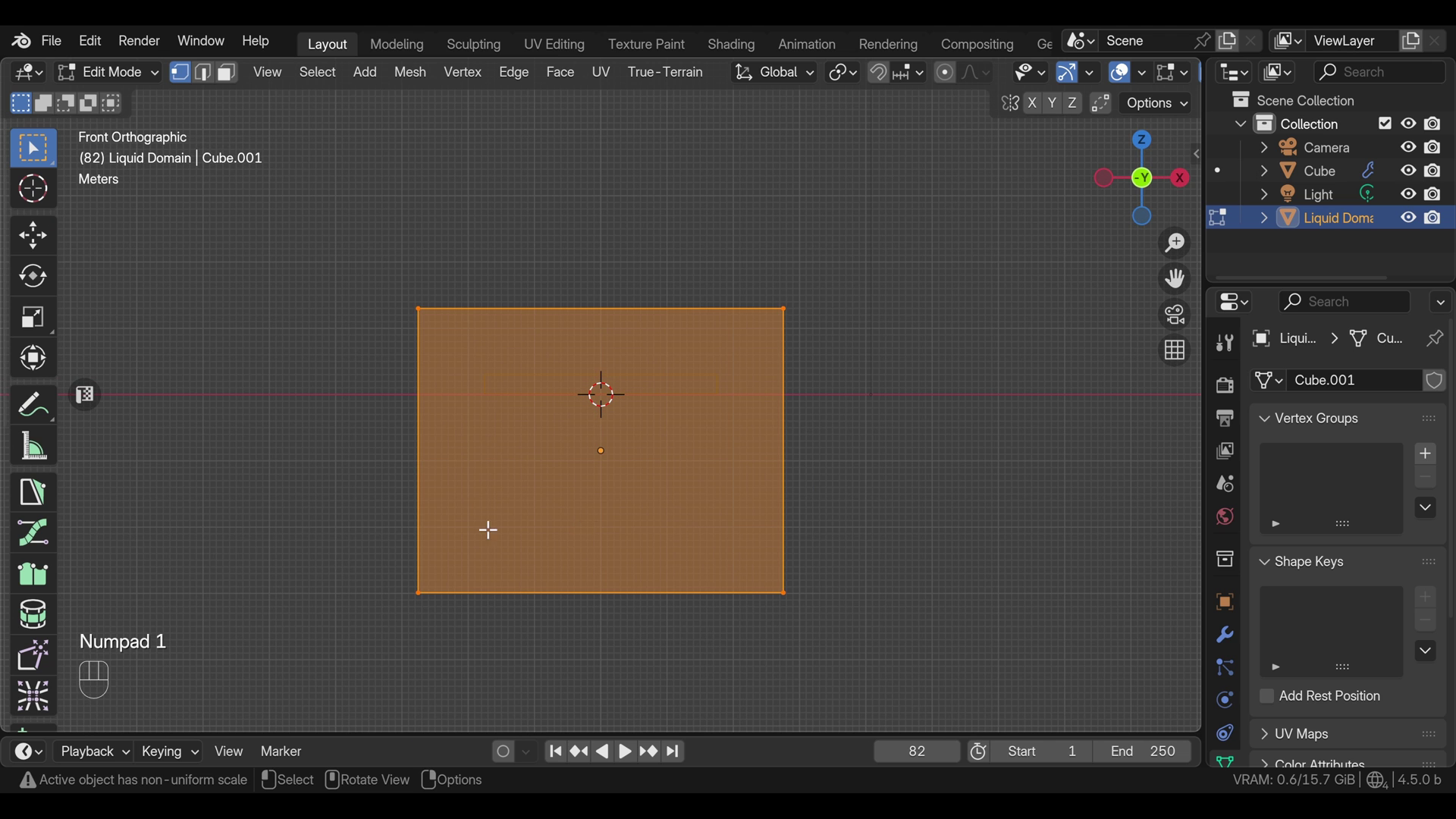
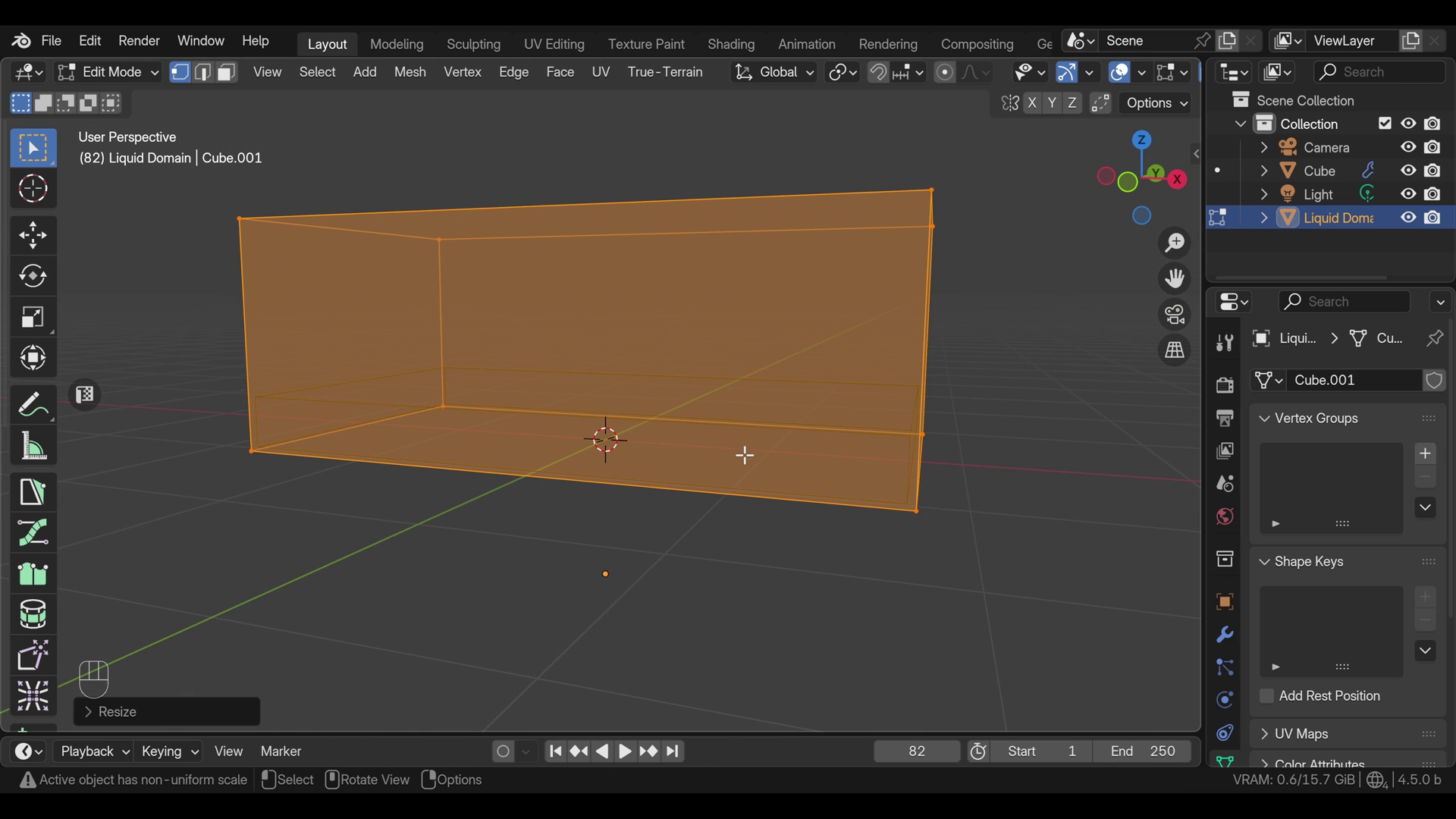
{"action": "key", "text": "Tab"}
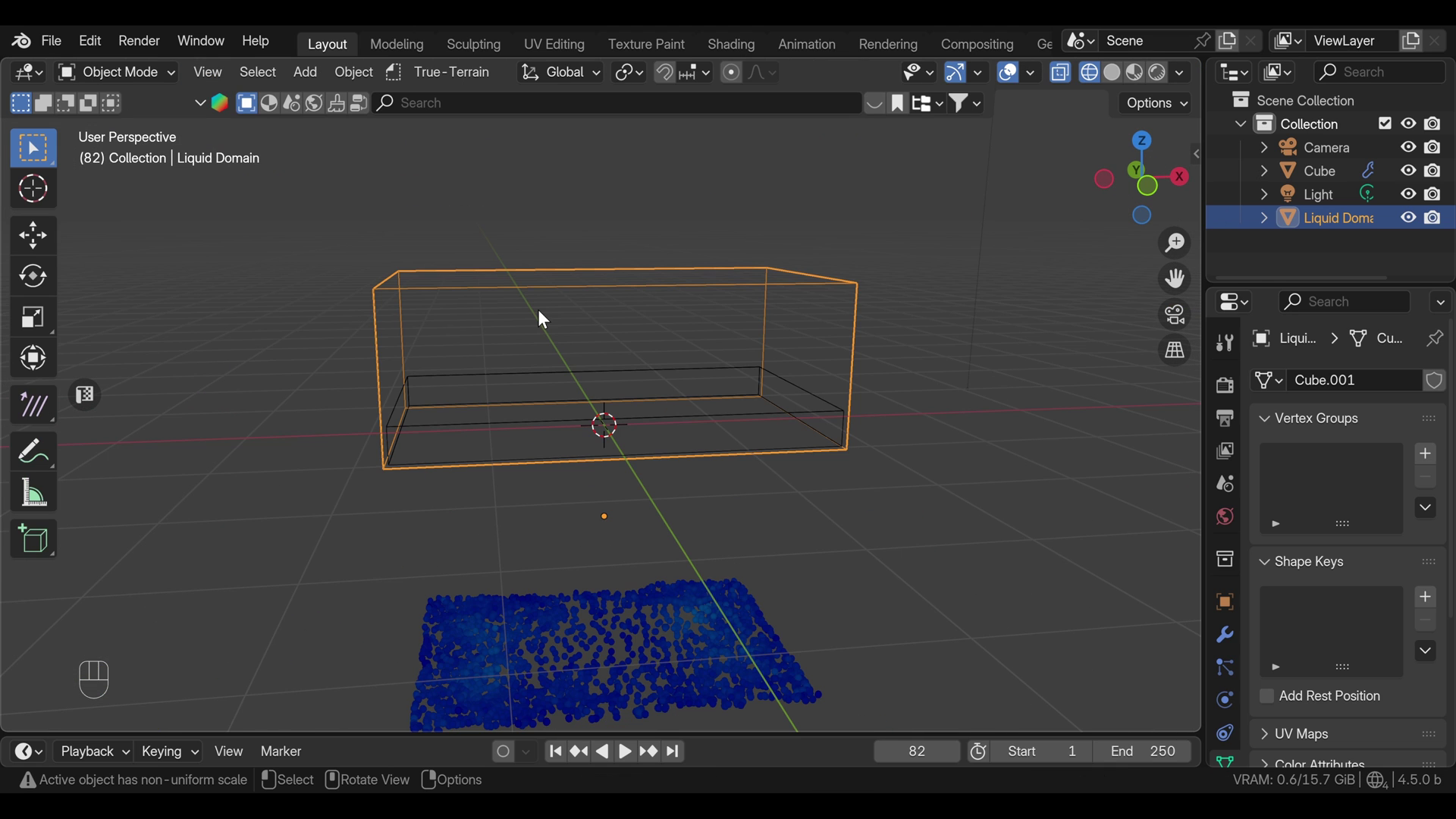
Step: Add a Turbulence force field to the scene and adjust its placement
{"action": "key", "text": "shift+Left"}
{"action": "key", "text": "space"}
{"action": "key", "text": "space"}
{"action": "left_click_drag", "start_coordinate": [633, 454], "coordinate": [583, 471]}
{"action": "key", "text": "shift+Left"}
{"action": "key", "text": "shift+a"}
Step: Play the simulation with turbulence, stop it, and rewind to frame 1
{"action": "key", "text": "space"}
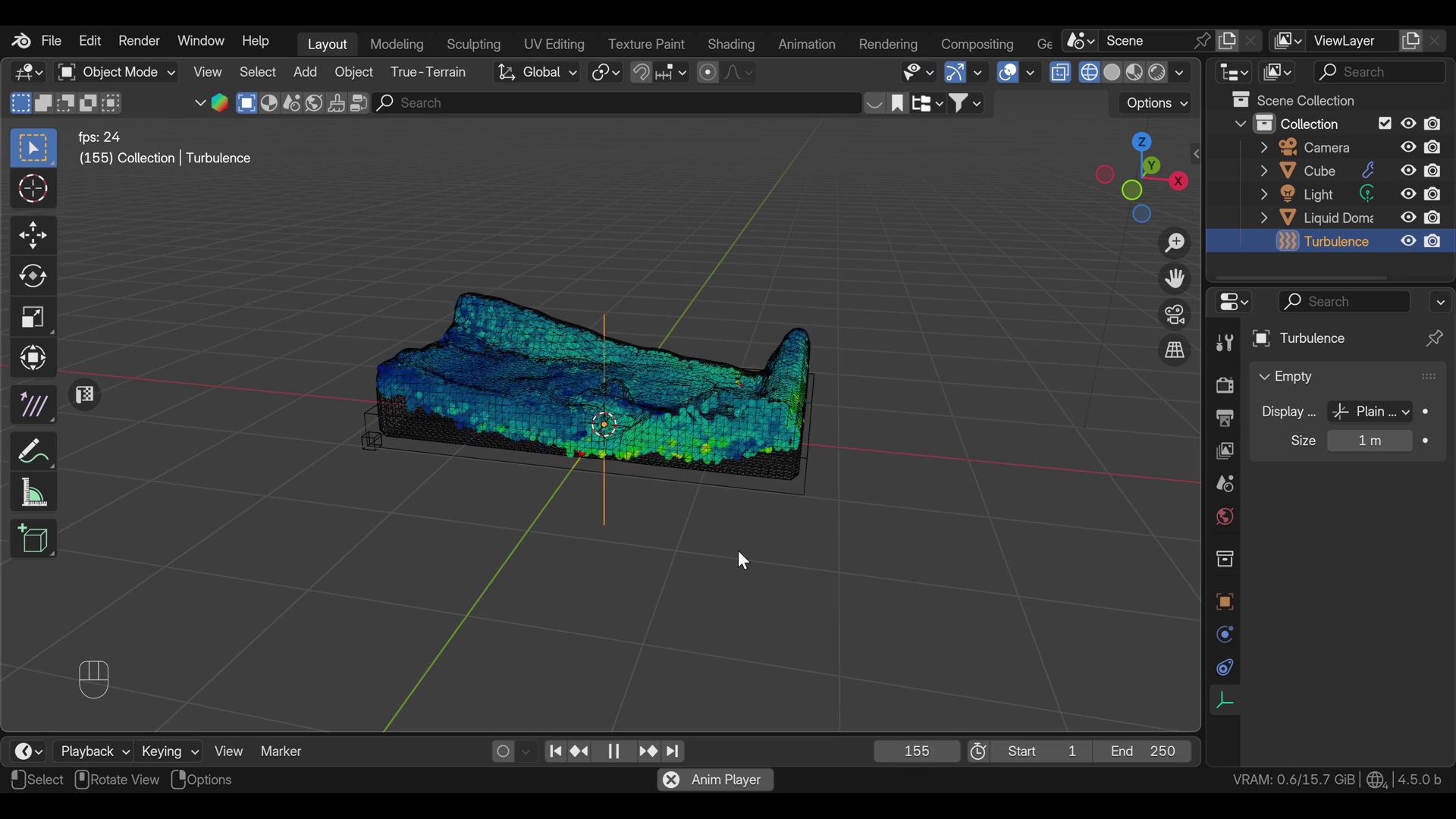
{"action": "key", "text": "space"}
{"action": "key", "text": "shift+Left"}
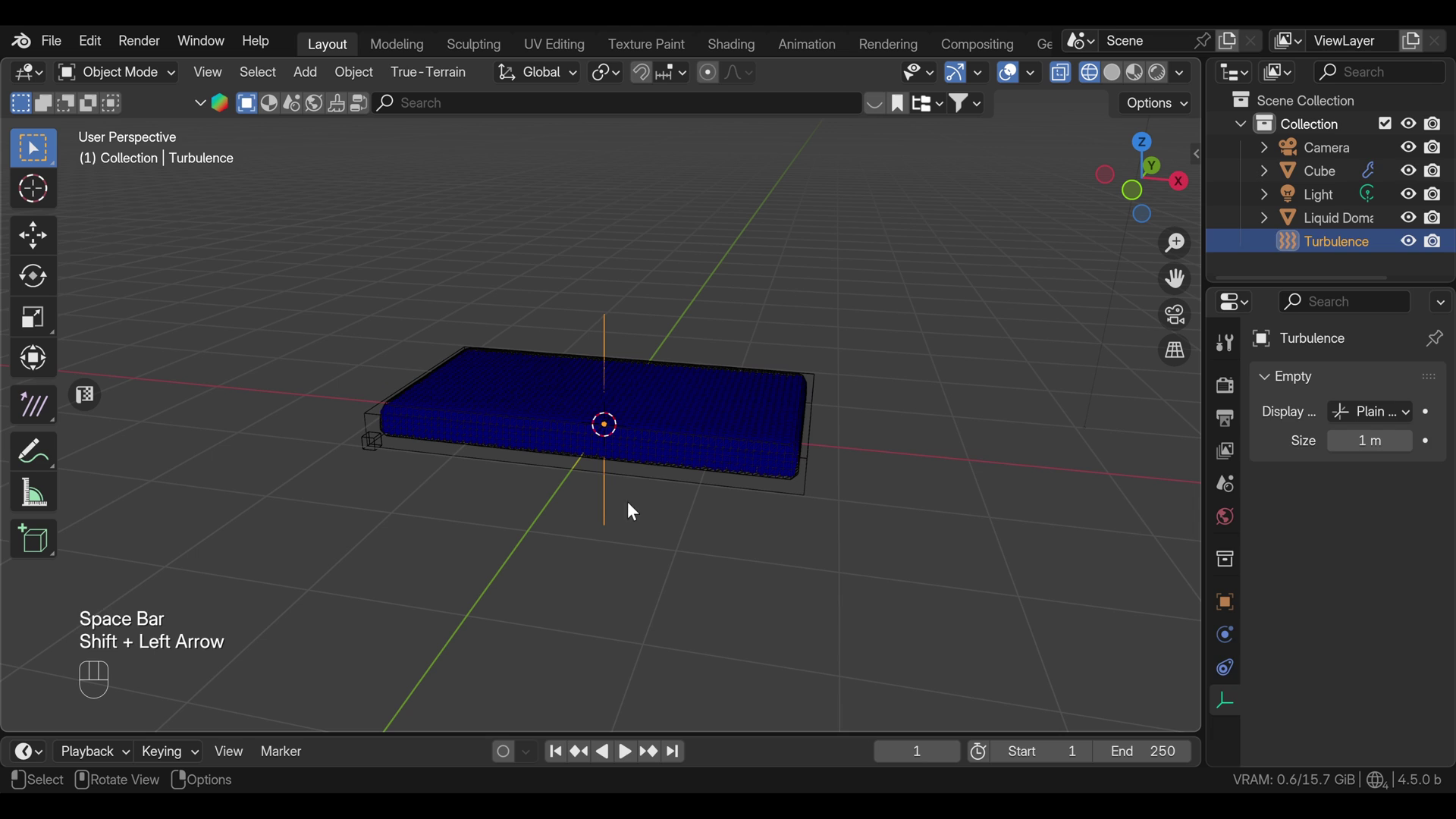
Step: Hide the original slab and uncheck Show Emitter so the Liquid Domain shows only particles
{"action": "left_click", "coordinate": [668, 454]}
{"action": "left_click", "coordinate": [1408, 175]}
{"action": "left_click_drag", "start_coordinate": [1429, 179], "coordinate": [1319, 223]}
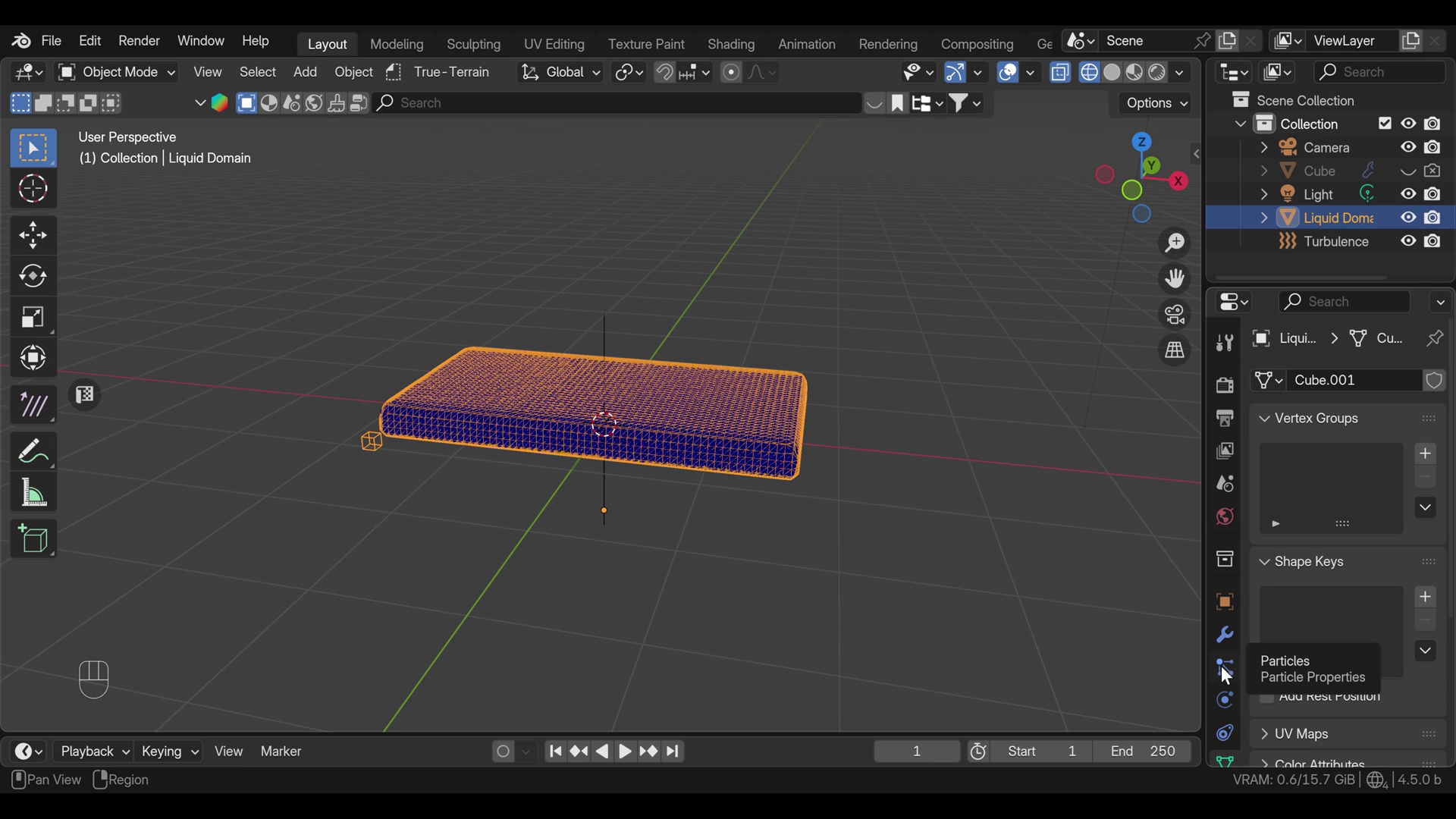
{"action": "left_click", "coordinate": [1227, 672]}
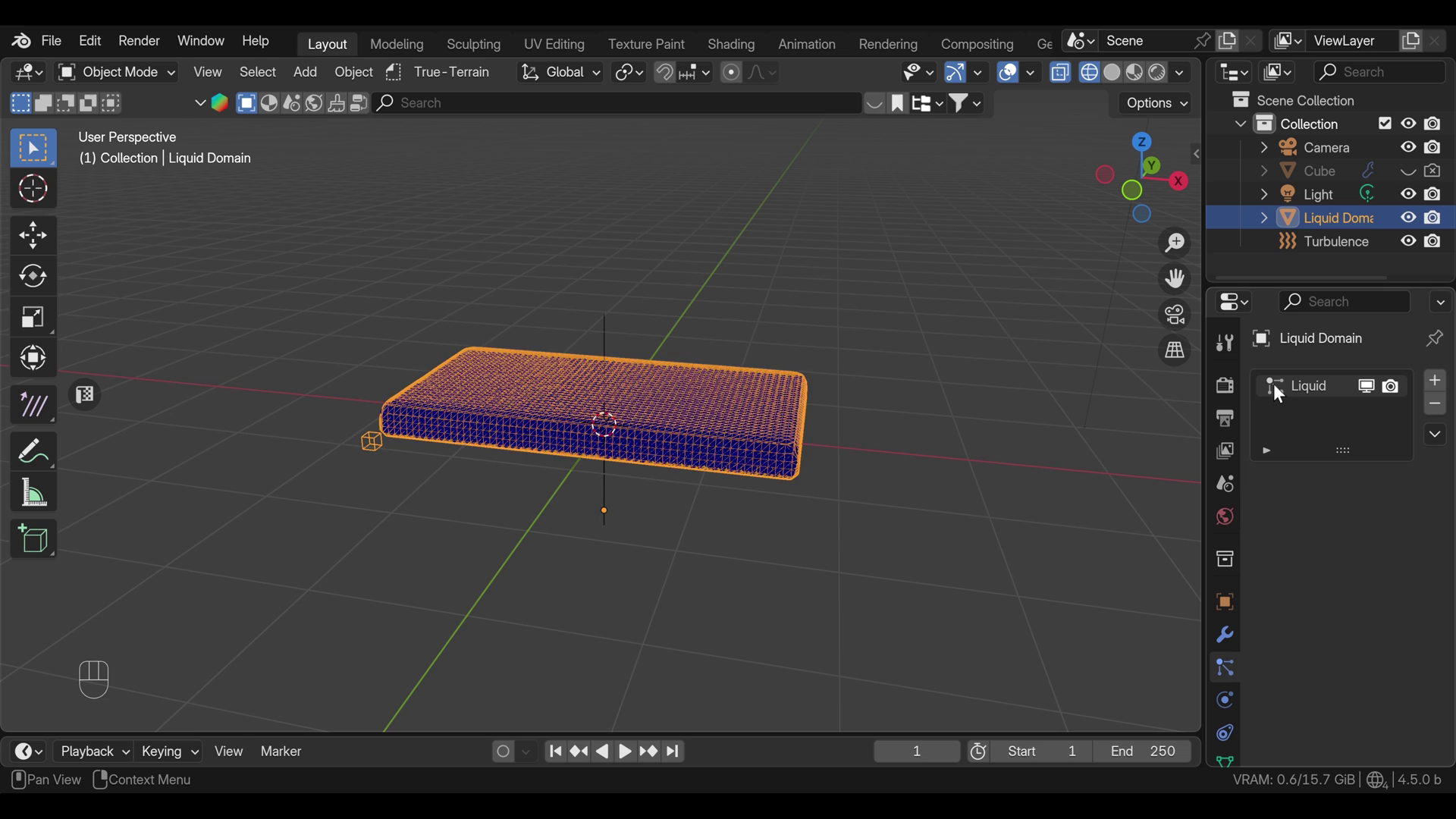
{"action": "left_click", "coordinate": [1275, 565]}
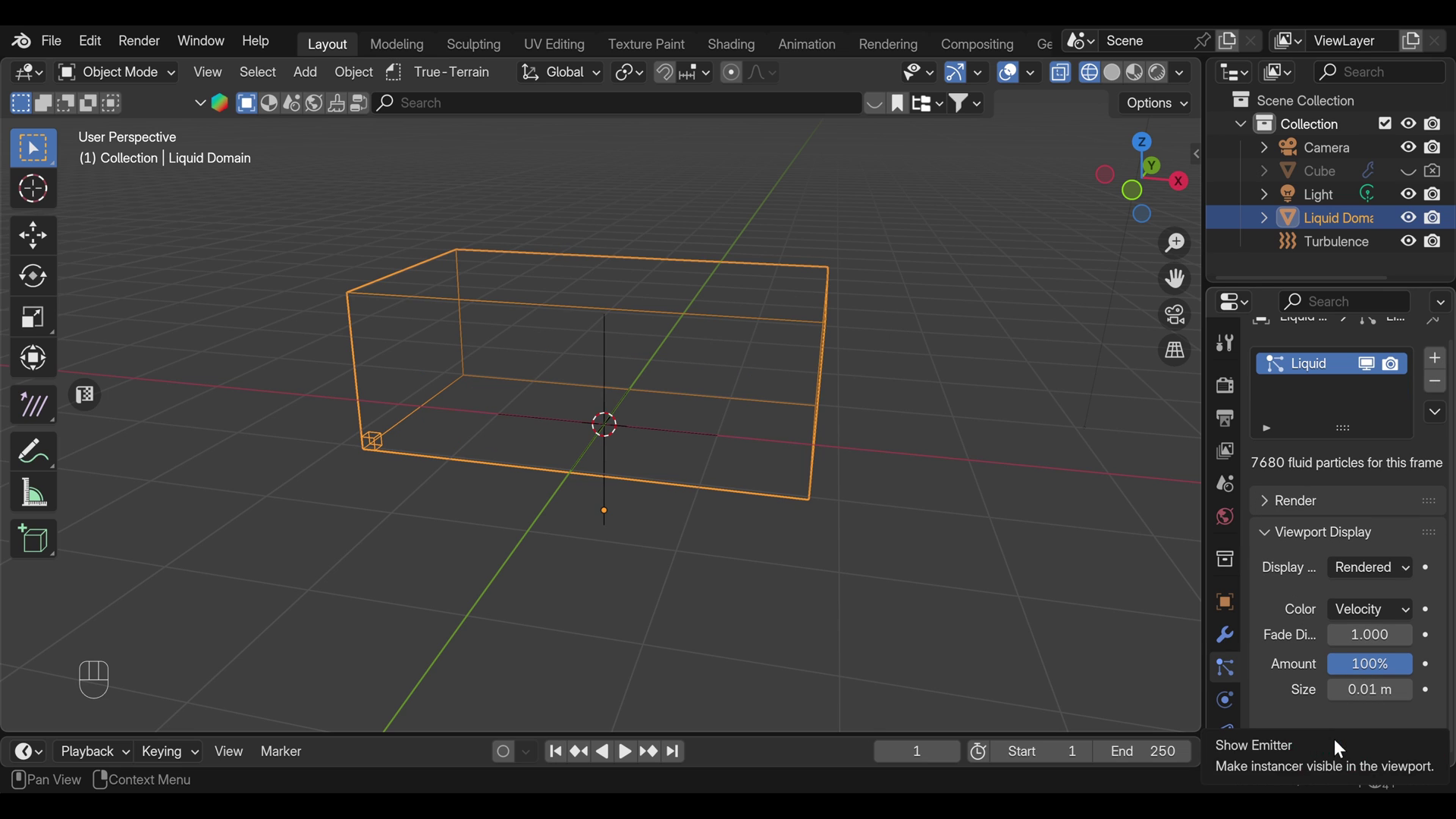
Step: Raise the Liquid Domain's Resolution Divisions to 86 in its physics settings
{"action": "left_click", "coordinate": [1236, 642]}
{"action": "left_click", "coordinate": [1240, 704]}
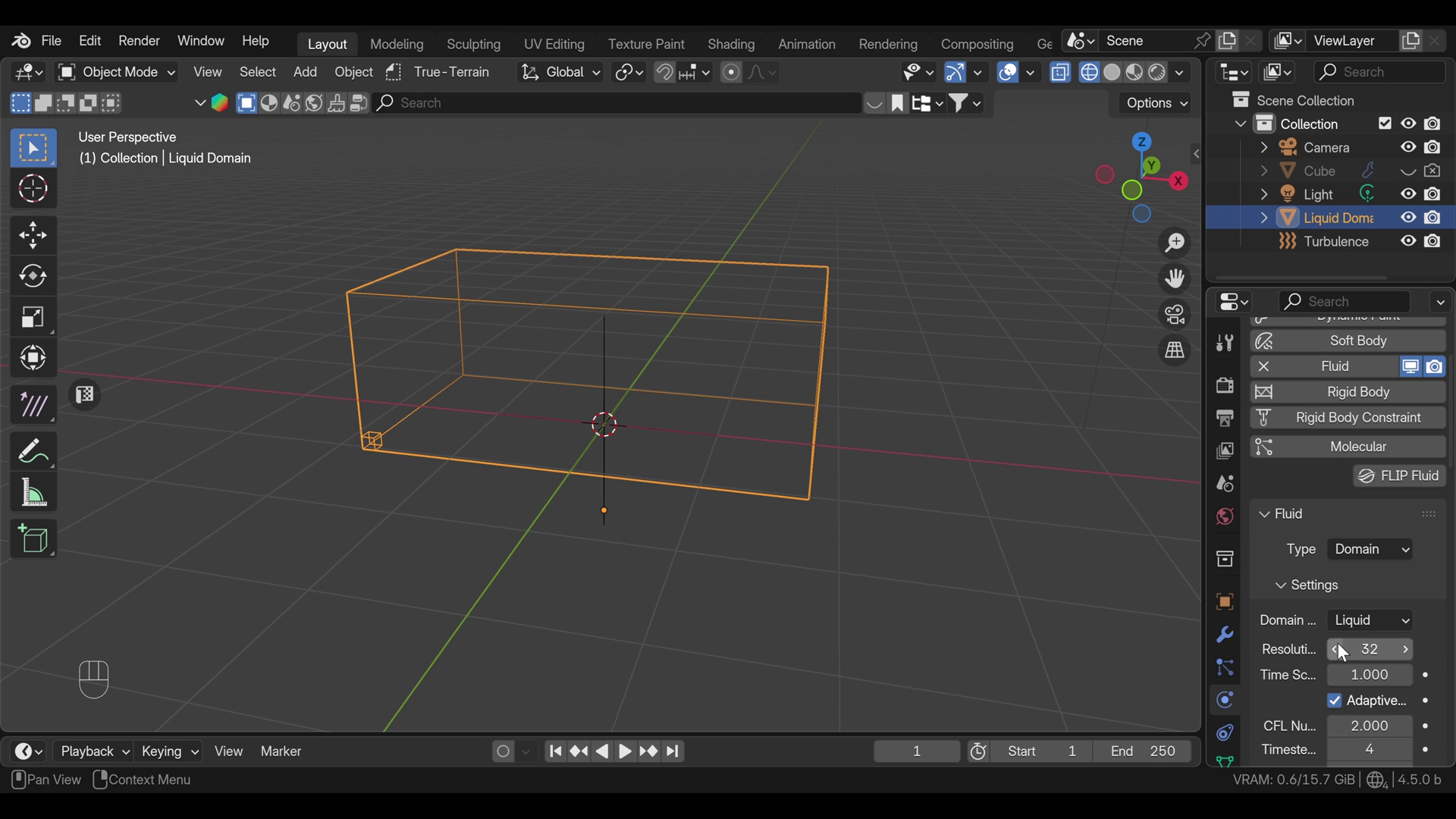
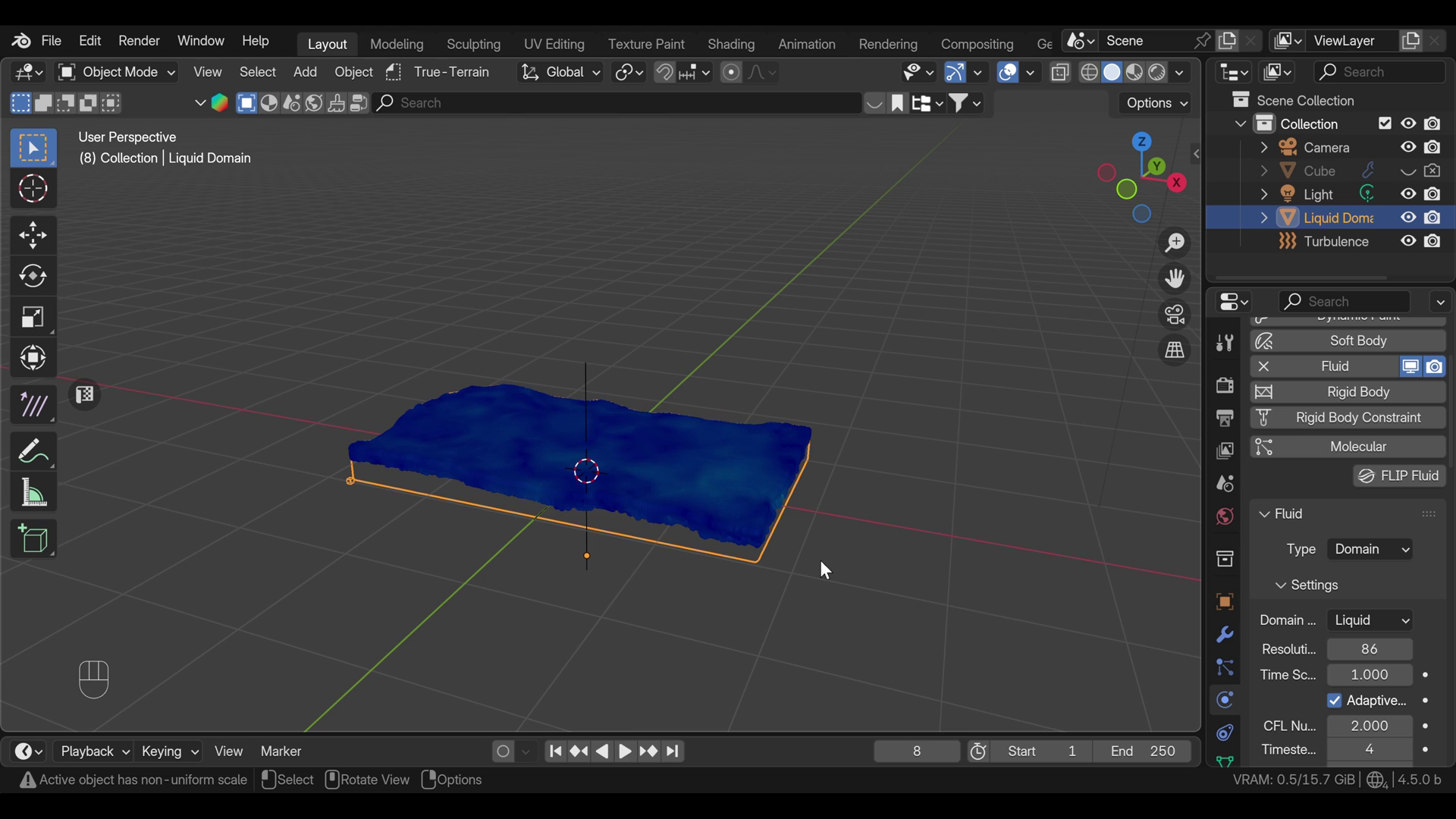
Step: Set the Turbulence field's Flow to 0.1 and preview the simulation
{"action": "key", "text": "space"}
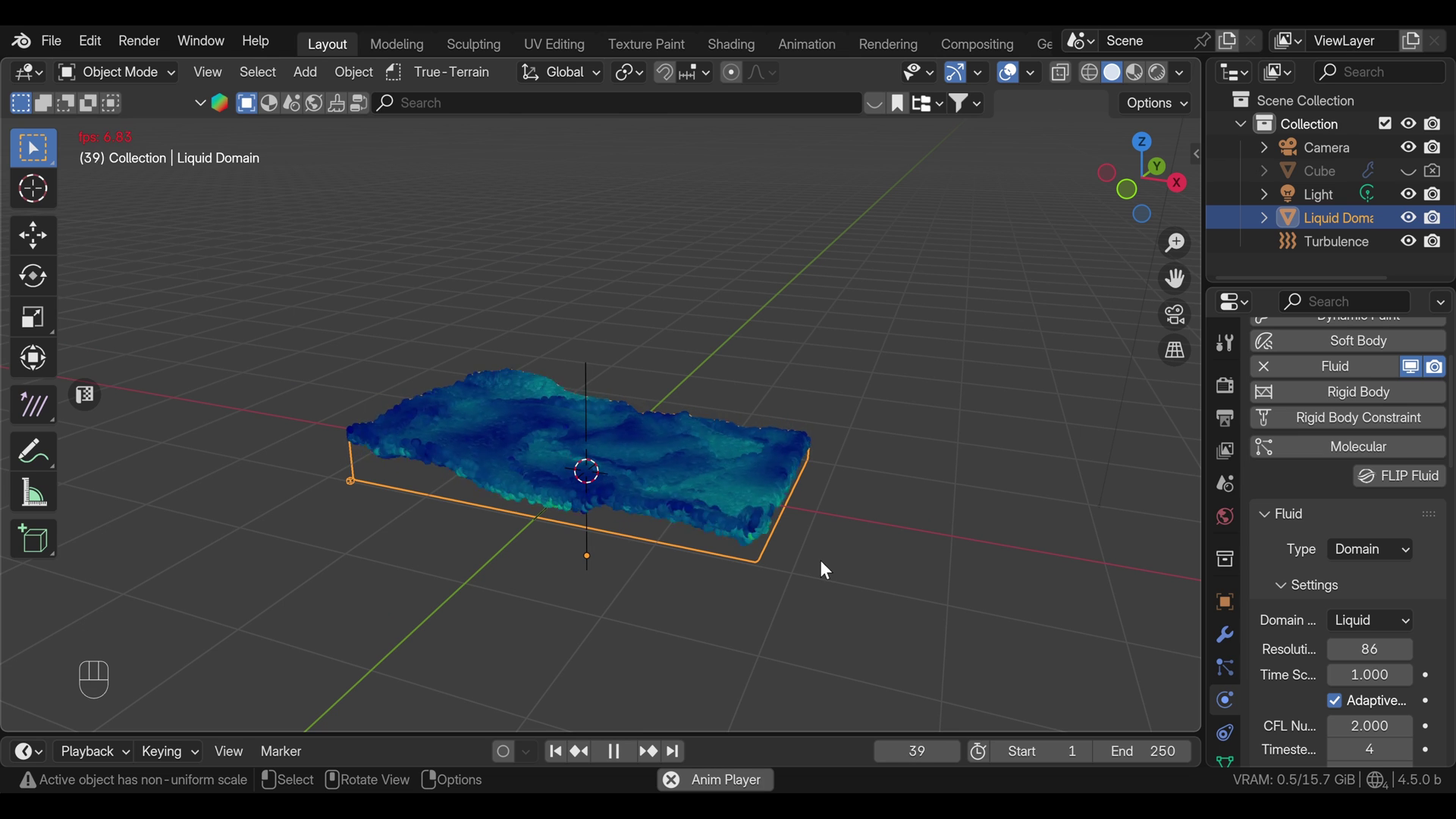
{"action": "key", "text": "space"}
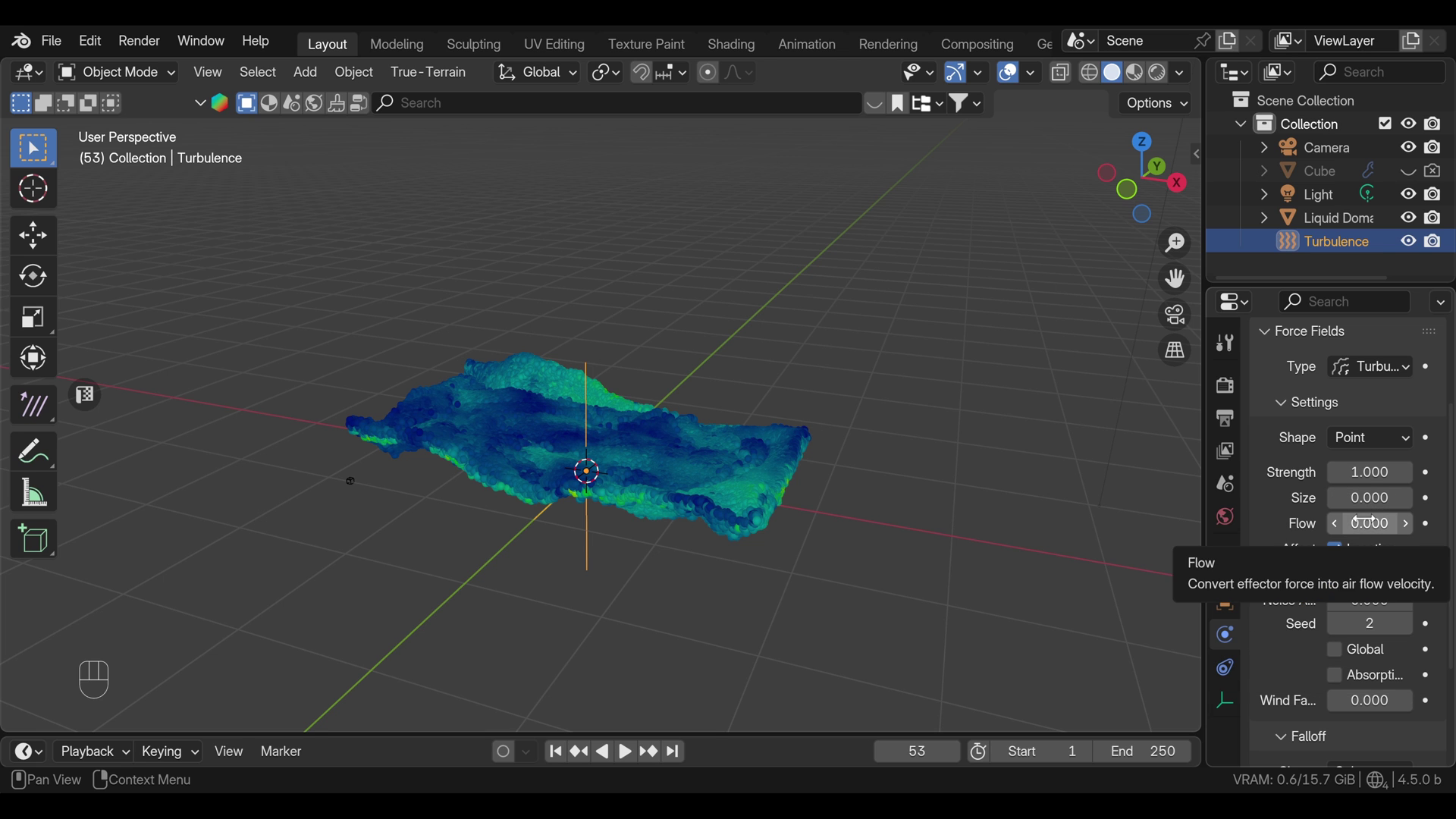
{"action": "left_click", "coordinate": [1404, 533]}
{"action": "key", "text": "shift+Left"}
{"action": "key", "text": "space"}
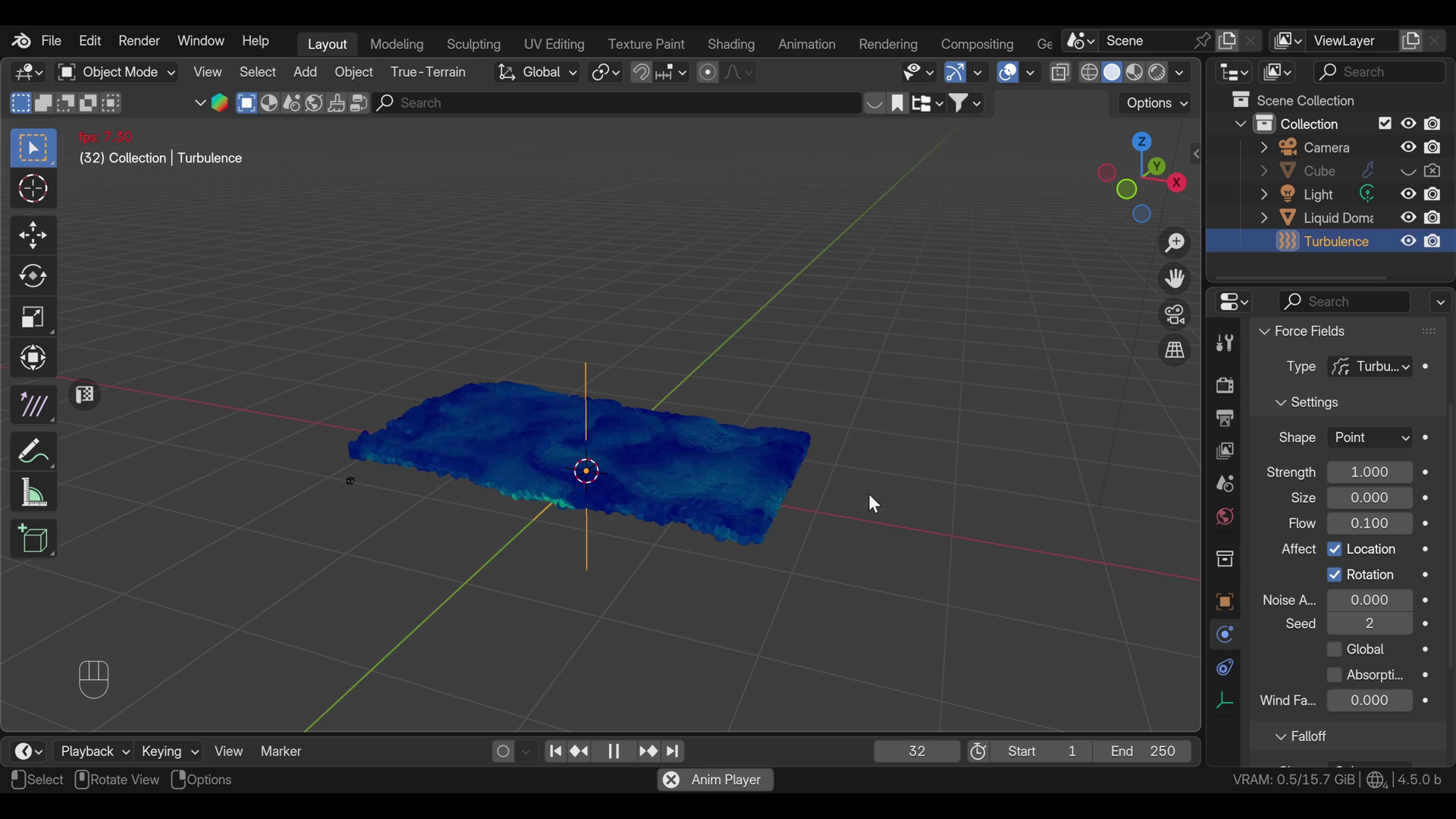
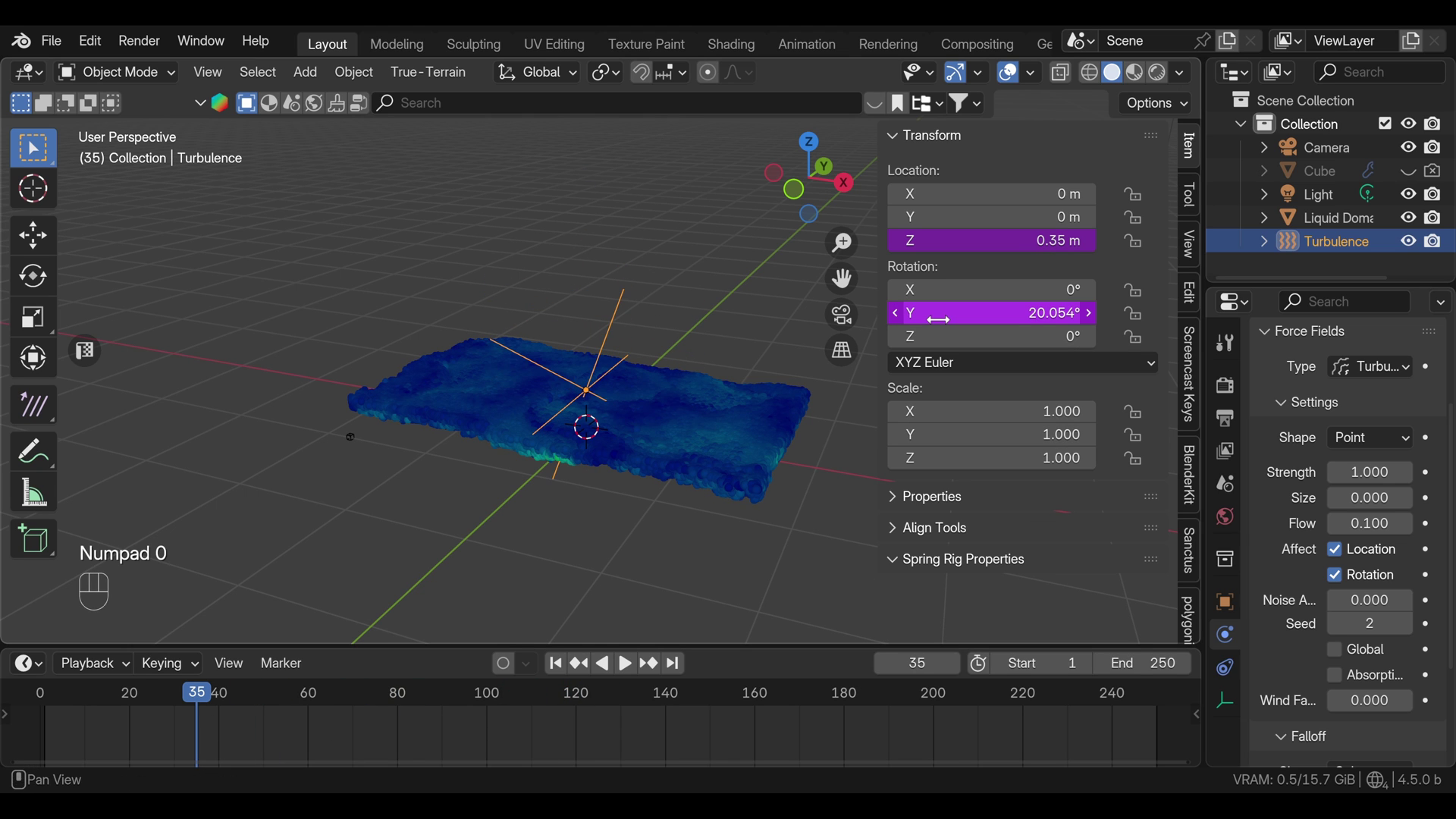
Step: Raise the field to 0.74 m, tilt it about 42° around Y, and play back
{"action": "key", "text": "shift+Left"}
{"action": "key", "text": "space"}
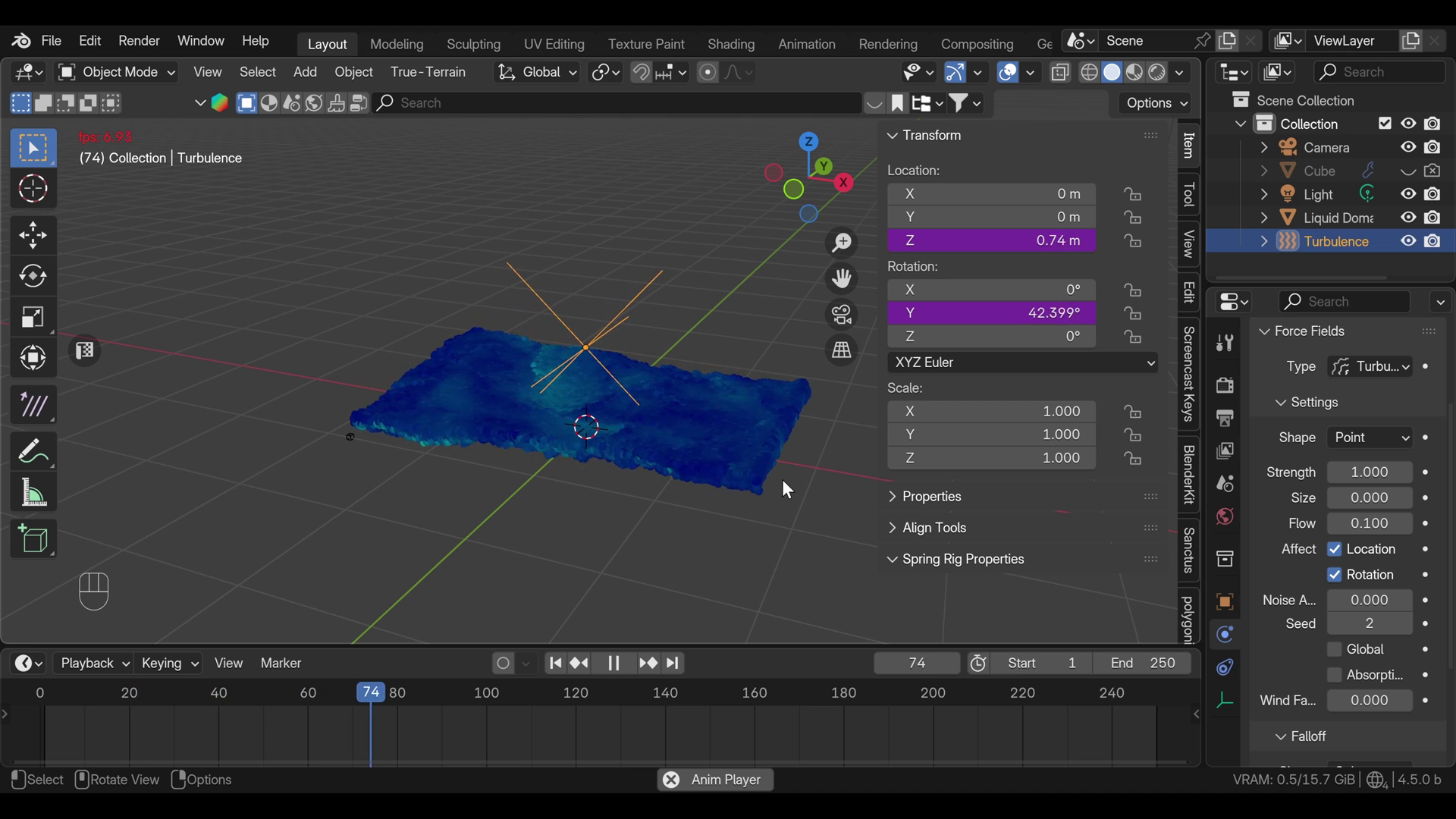
Step: On the Liquid Domain set Upres Factor 1 and Particle Radius 1.0, enable Speed Vectors, and enable Mesh
{"action": "key", "text": "n"}
{"action": "left_click", "coordinate": [701, 455]}
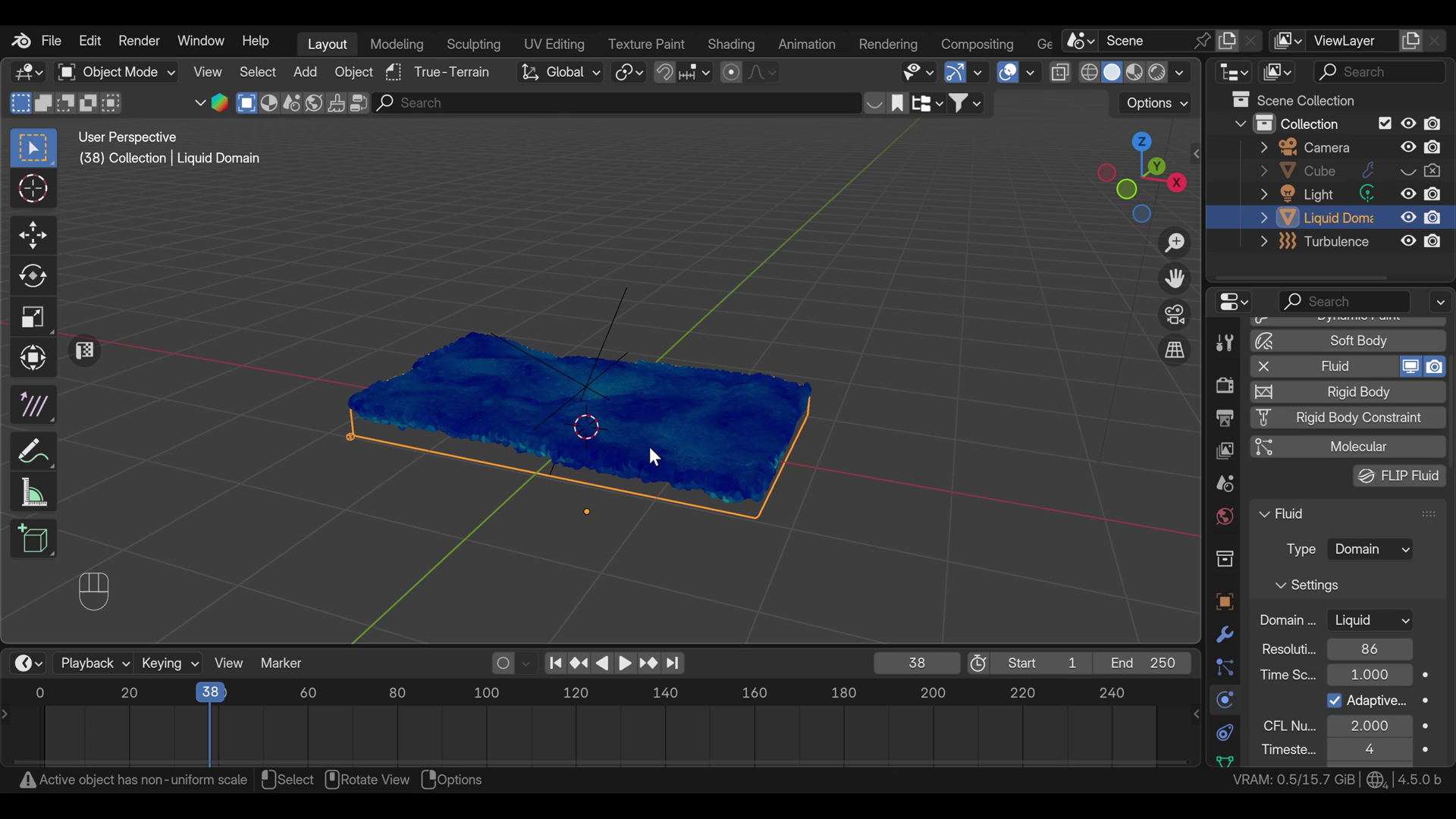
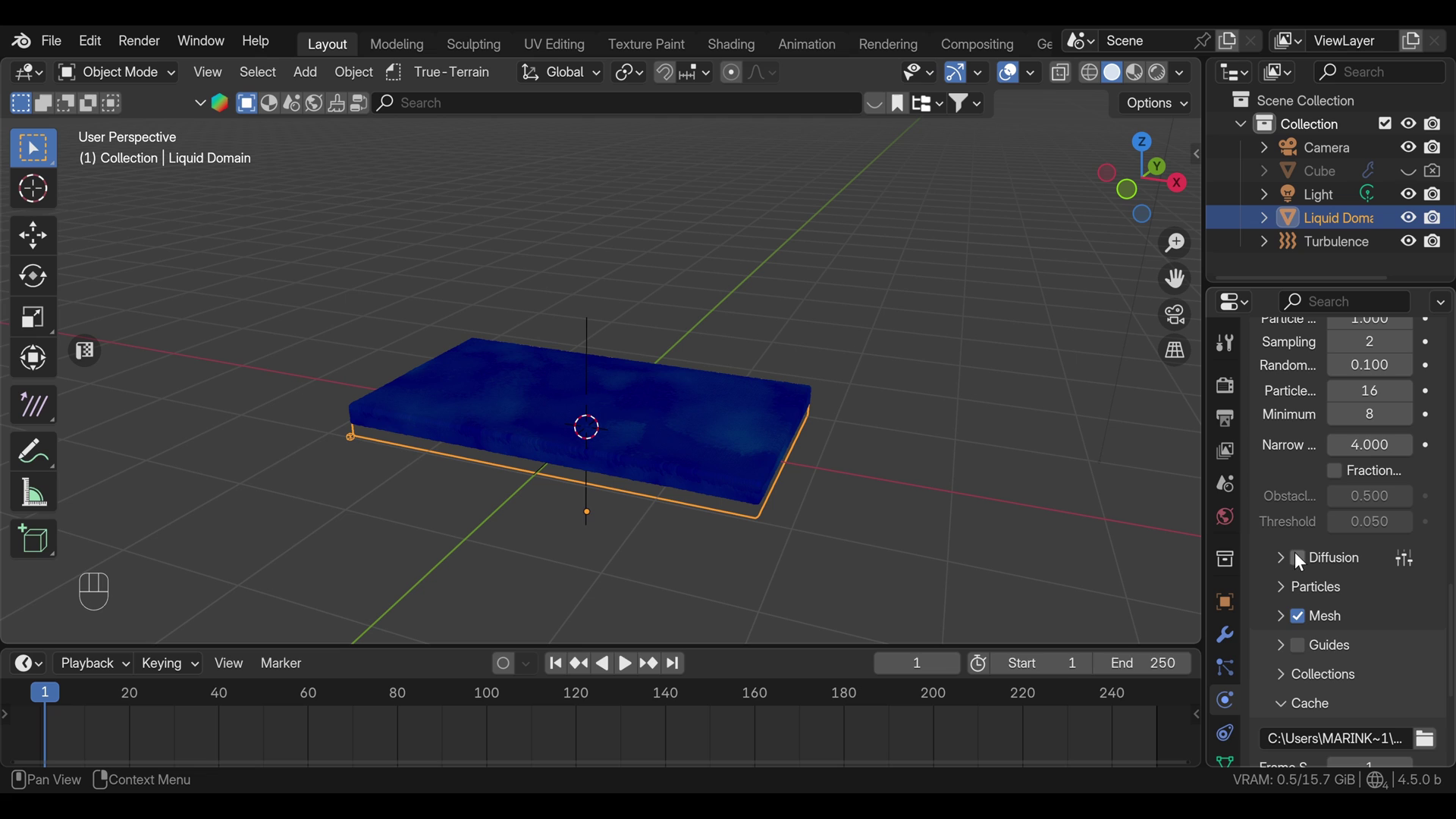
{"action": "left_click", "coordinate": [1286, 560]}
{"action": "left_click_drag", "start_coordinate": [1404, 561], "coordinate": [1274, 583]}
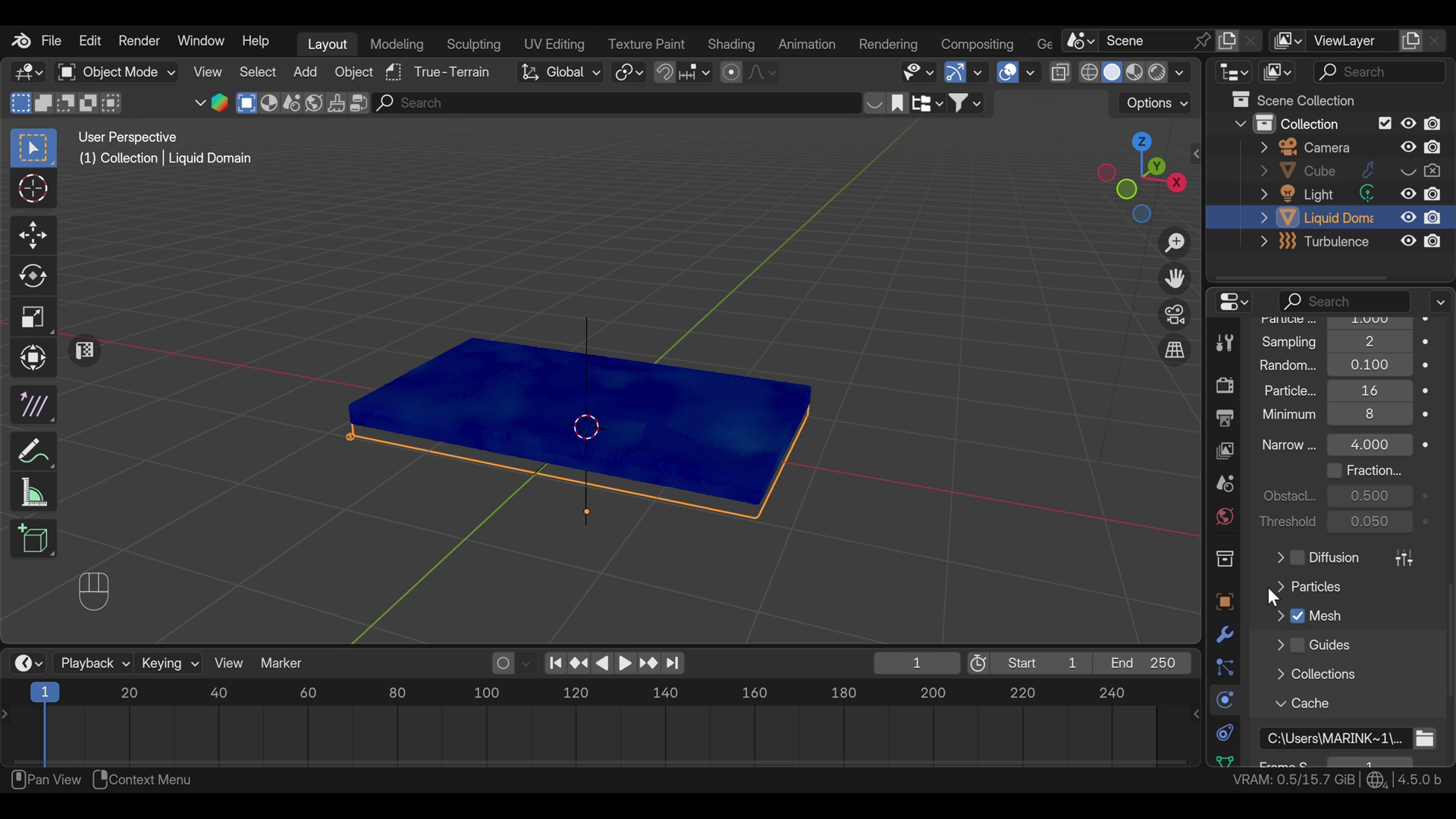
{"action": "left_click", "coordinate": [1283, 592]}
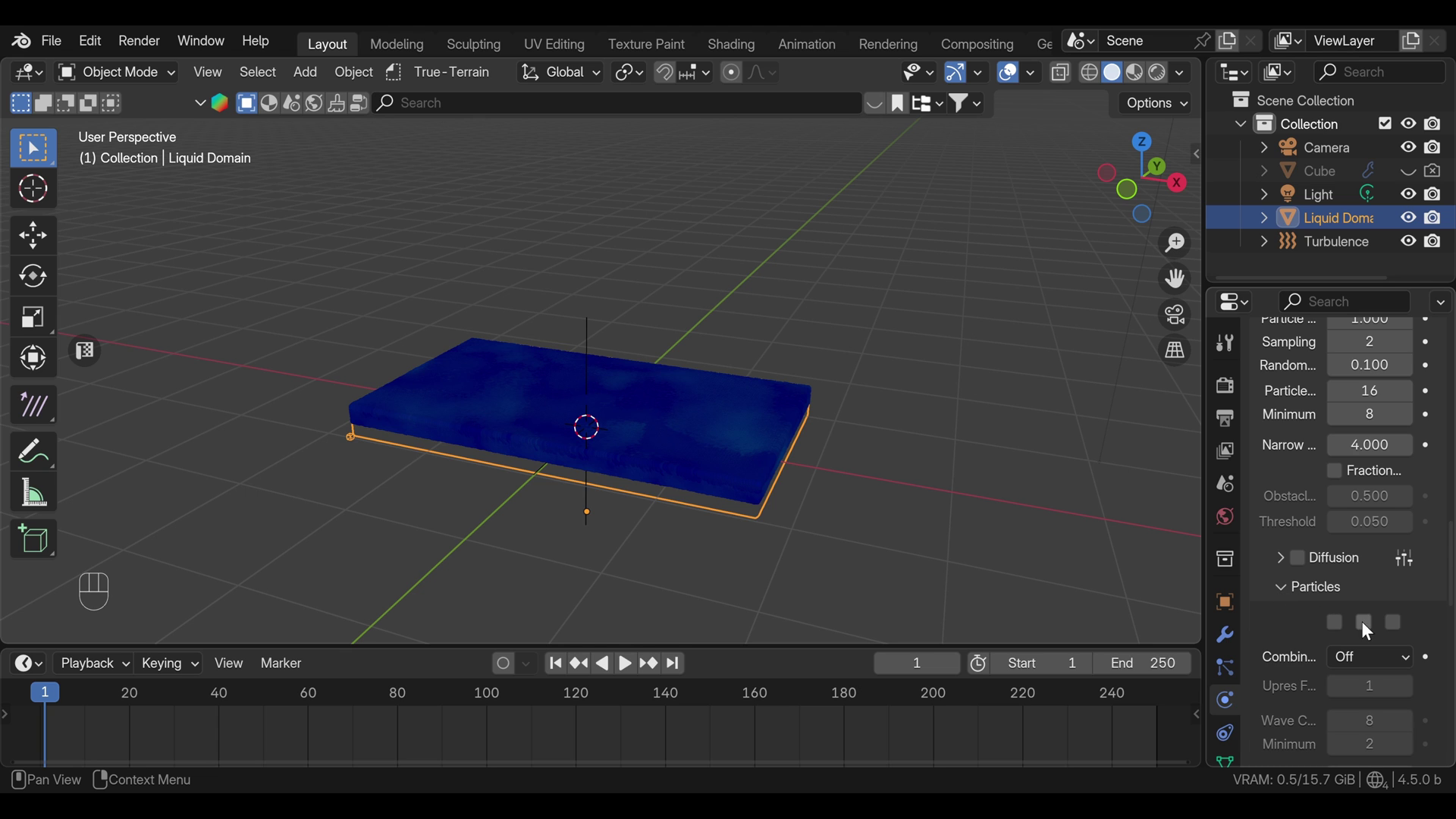
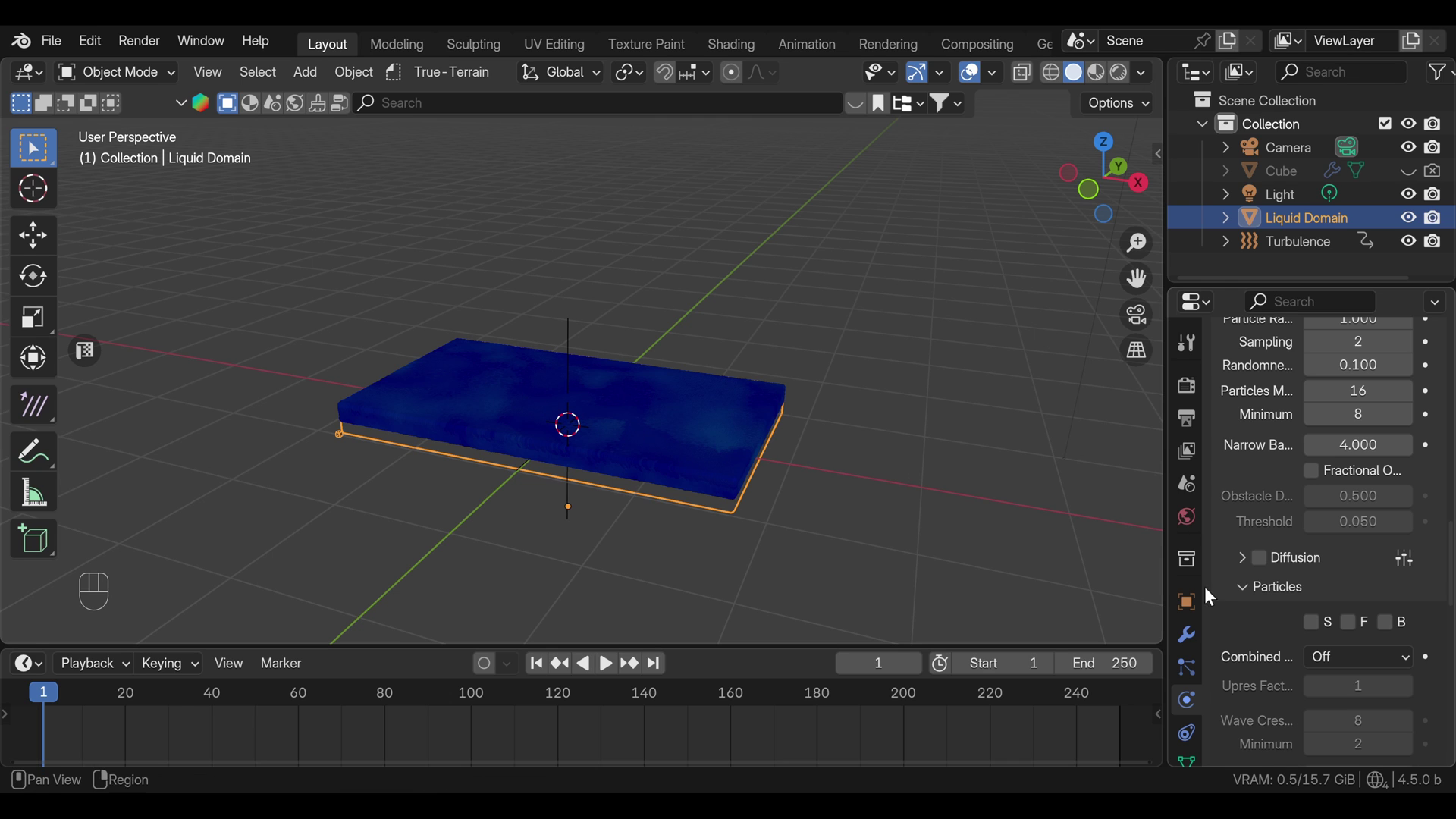
{"action": "left_click", "coordinate": [1245, 622]}
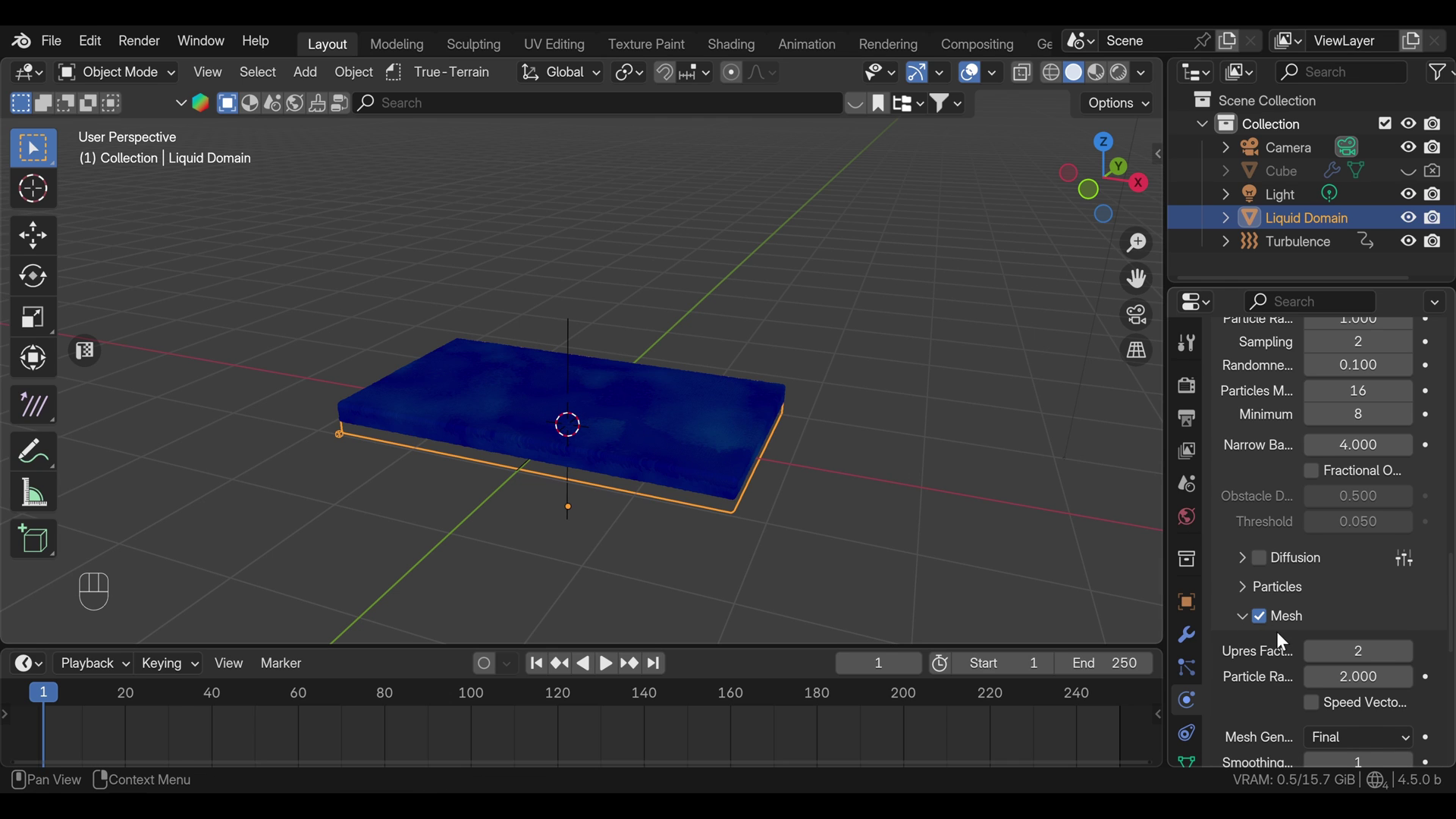
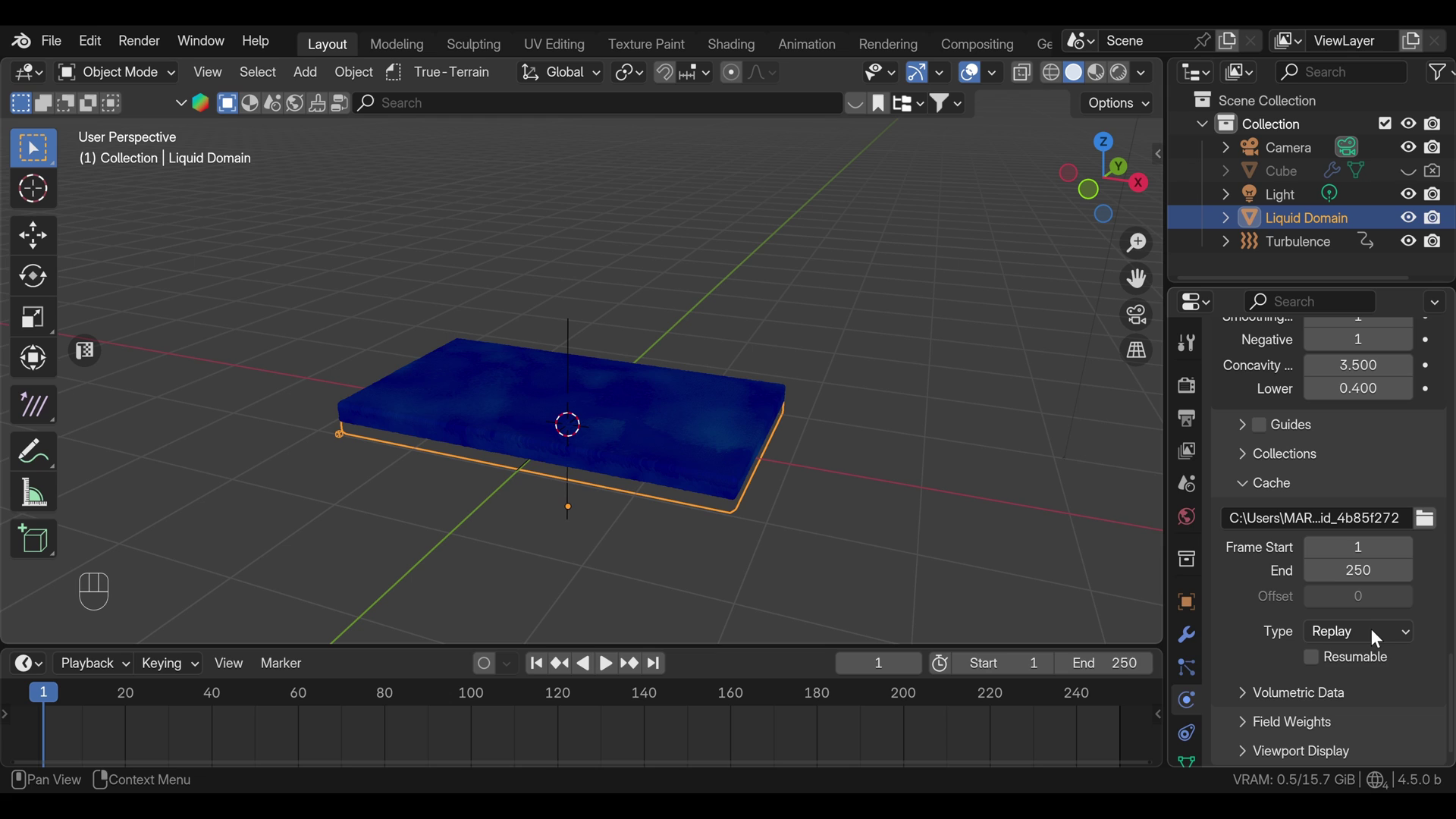
Step: Set cache Type to All, Resumable, Volumetric Format Uni Cache, and start Bake All
{"action": "left_click_drag", "start_coordinate": [1377, 636], "coordinate": [1331, 715]}
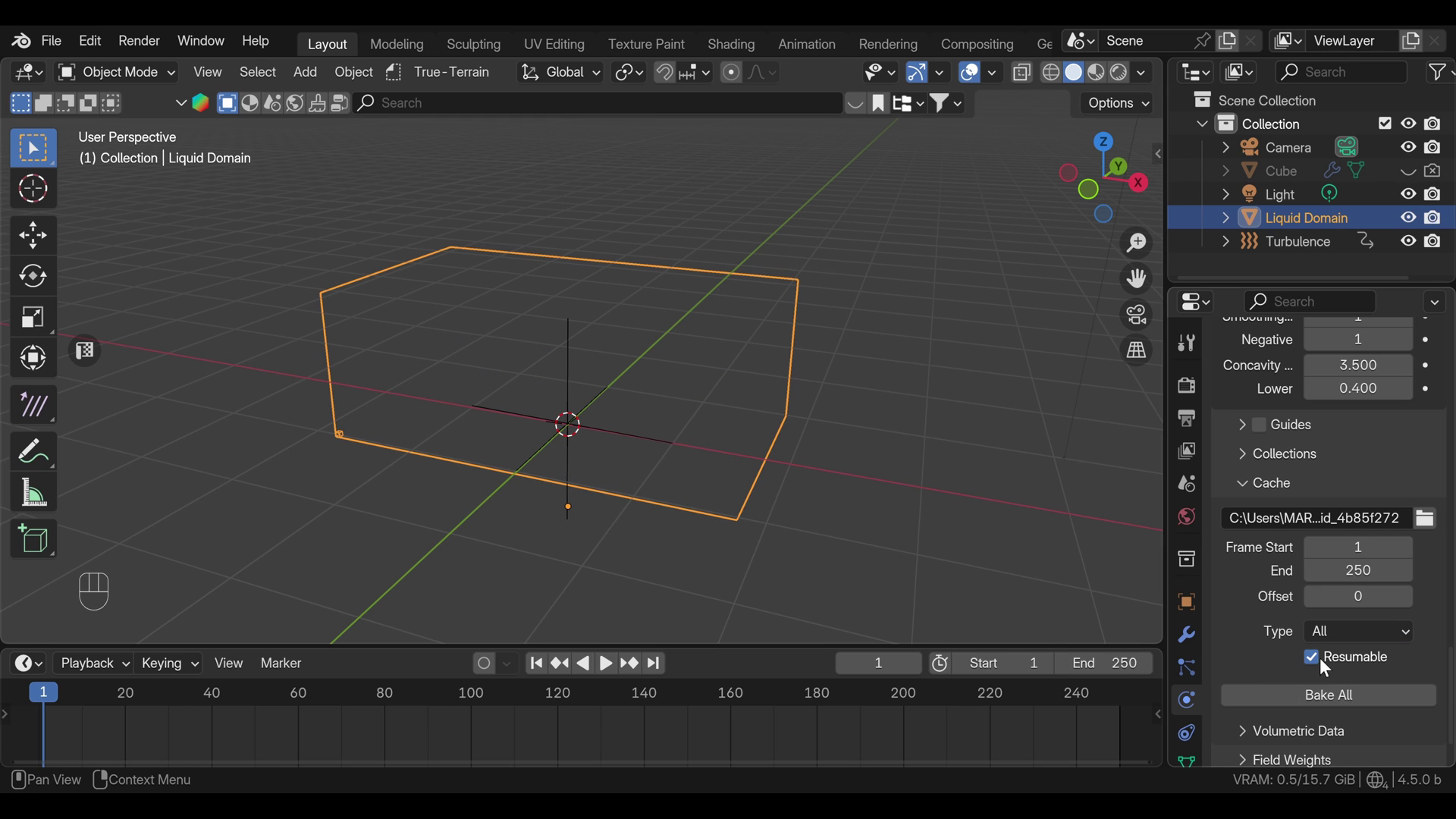
{"action": "left_click", "coordinate": [1249, 697]}
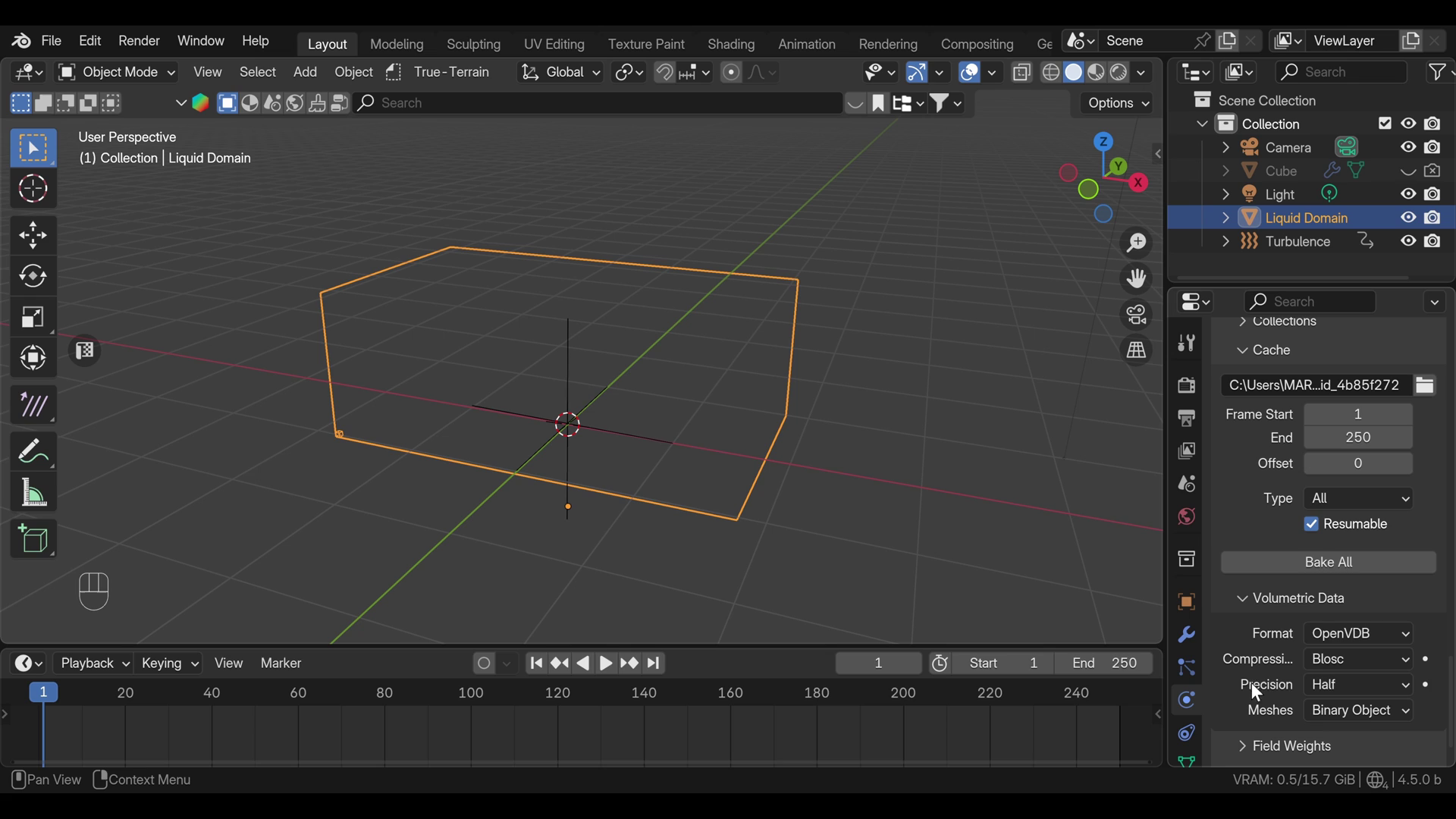
{"action": "left_click_drag", "start_coordinate": [1359, 644], "coordinate": [1316, 665]}
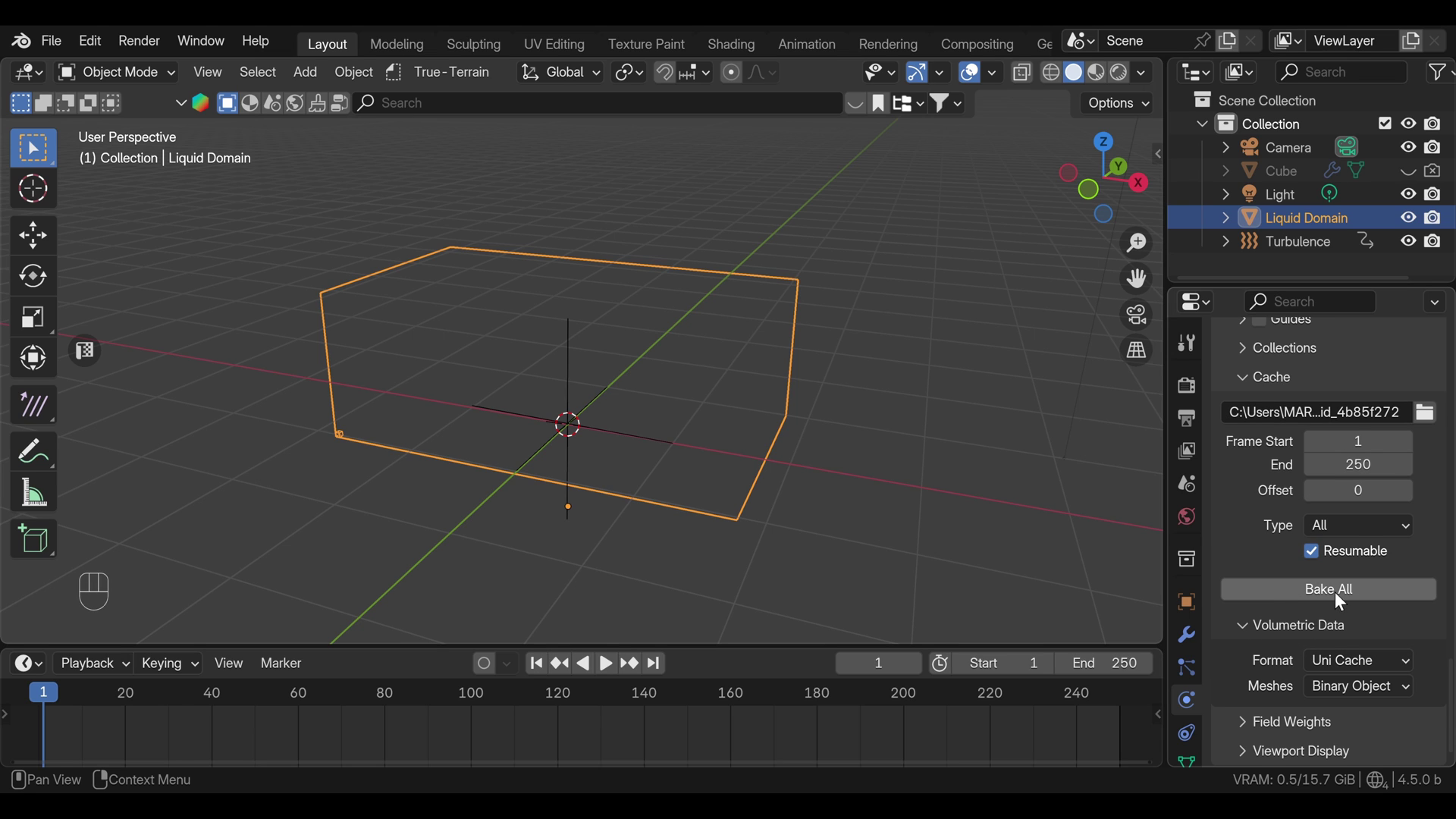
{"action": "left_click_drag", "start_coordinate": [1341, 599], "coordinate": [601, 595]}
{"action": "left_click_drag", "start_coordinate": [629, 700], "coordinate": [590, 703]}
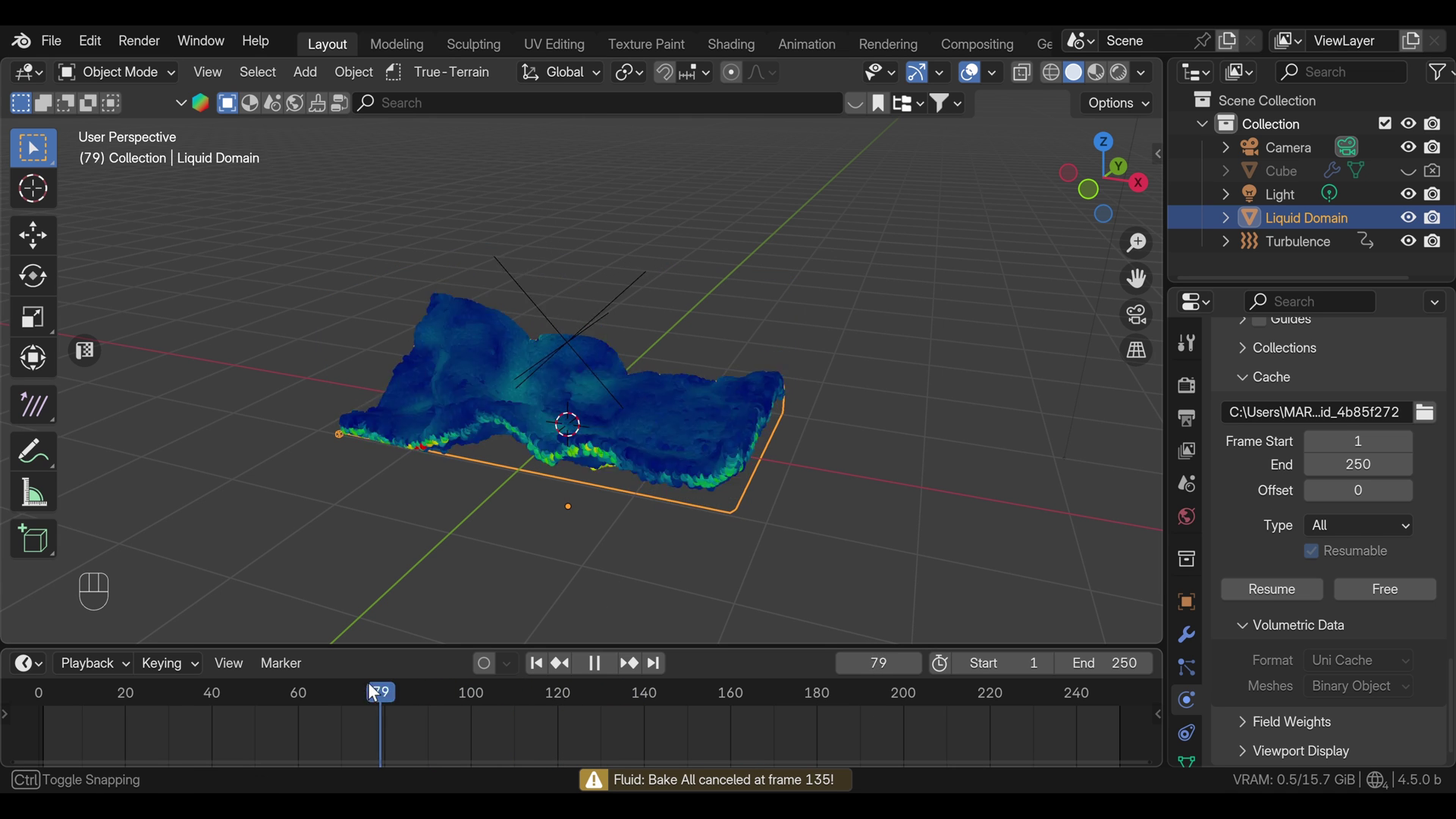
Step: Cancel the bake at frame 135 and play back the baked liquid, orbiting to look down on it
{"action": "key", "text": "KP_0"}
{"action": "left_click", "coordinate": [75, 702]}
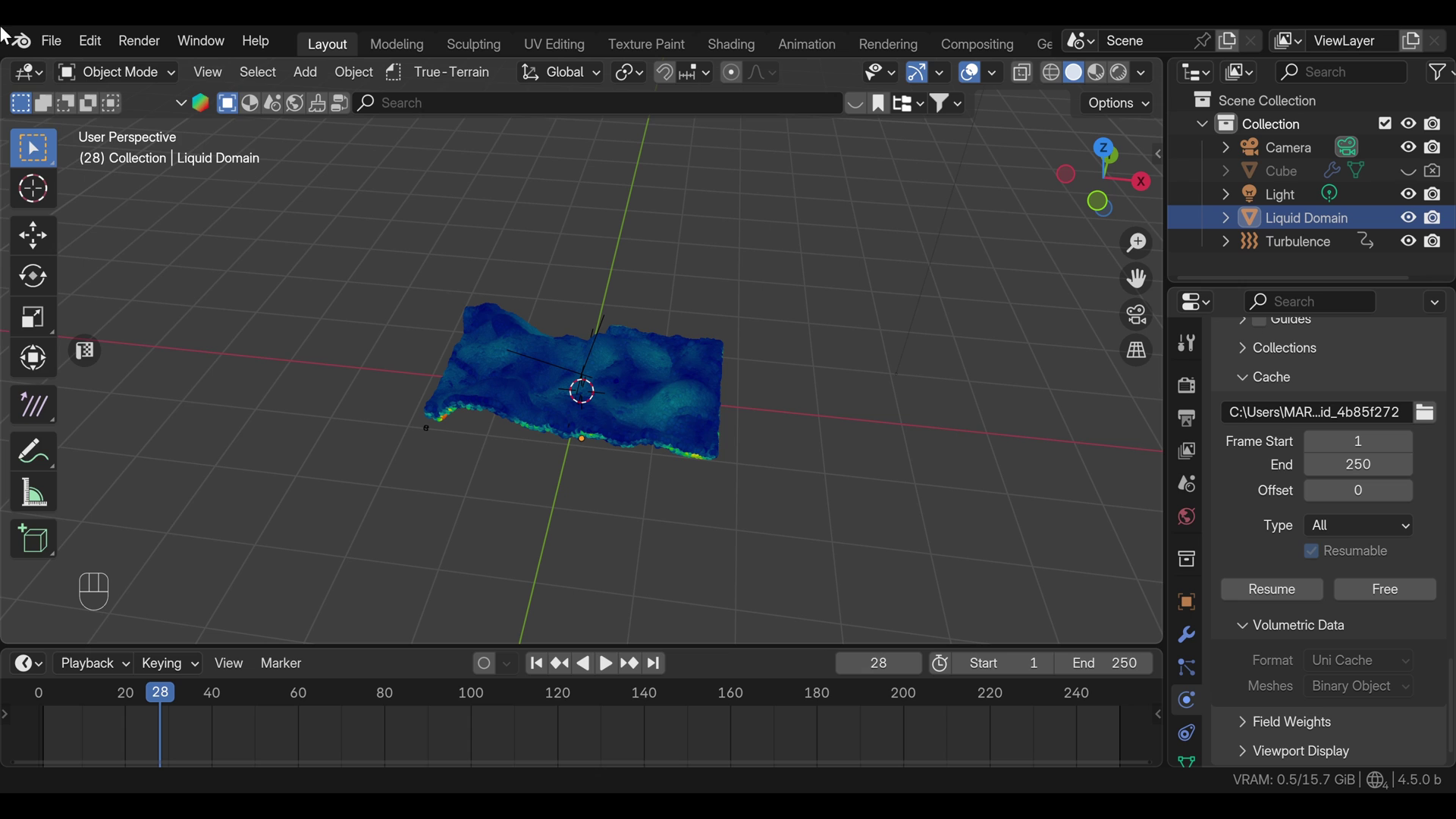
{"action": "left_click_drag", "start_coordinate": [51, 48], "coordinate": [497, 282]}
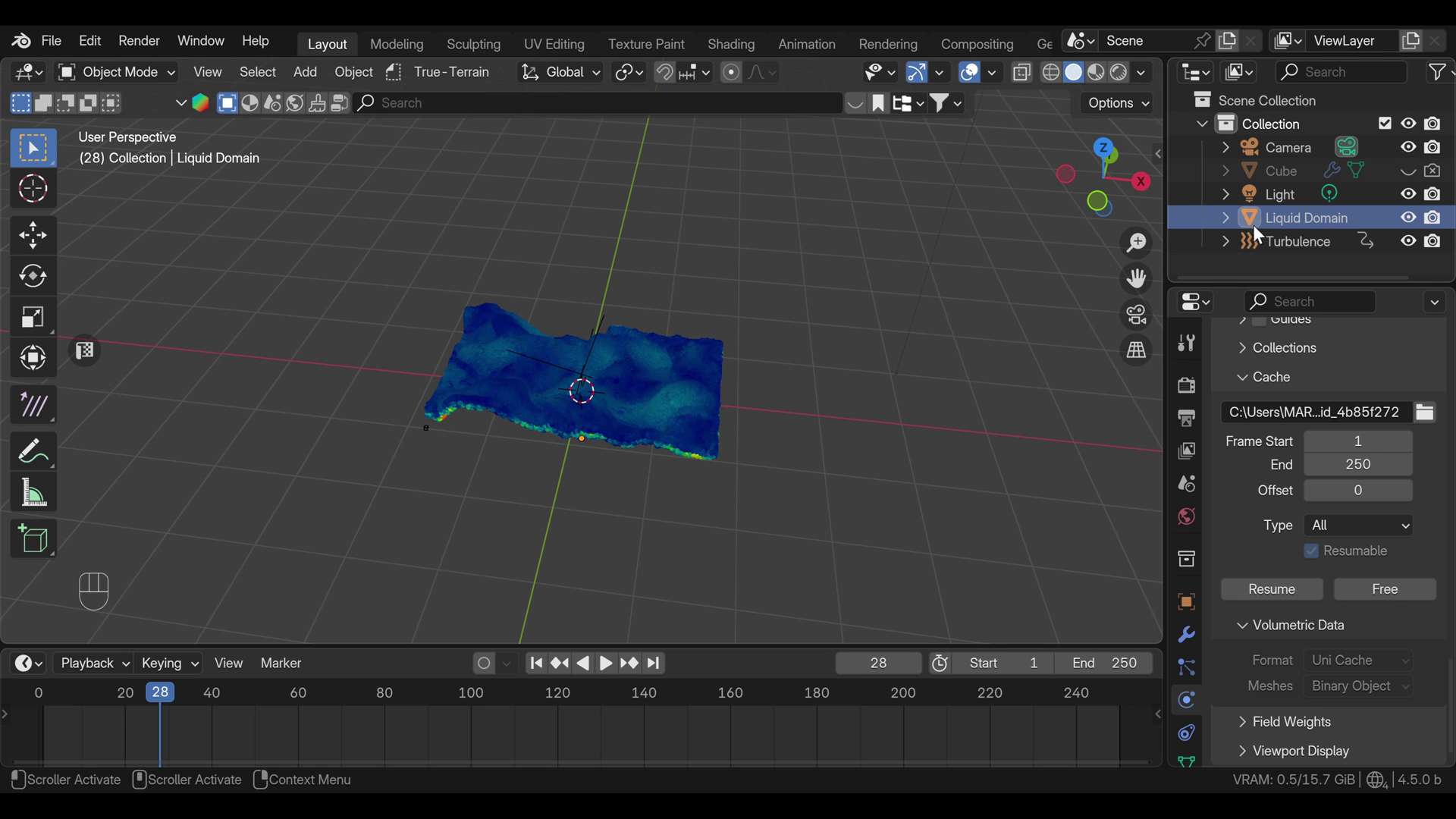
Step: Hide the Liquid Domain and add a Single Vert mesh object named Vert at the origin
{"action": "left_click", "coordinate": [1413, 223]}
{"action": "key", "text": "shift+a"}
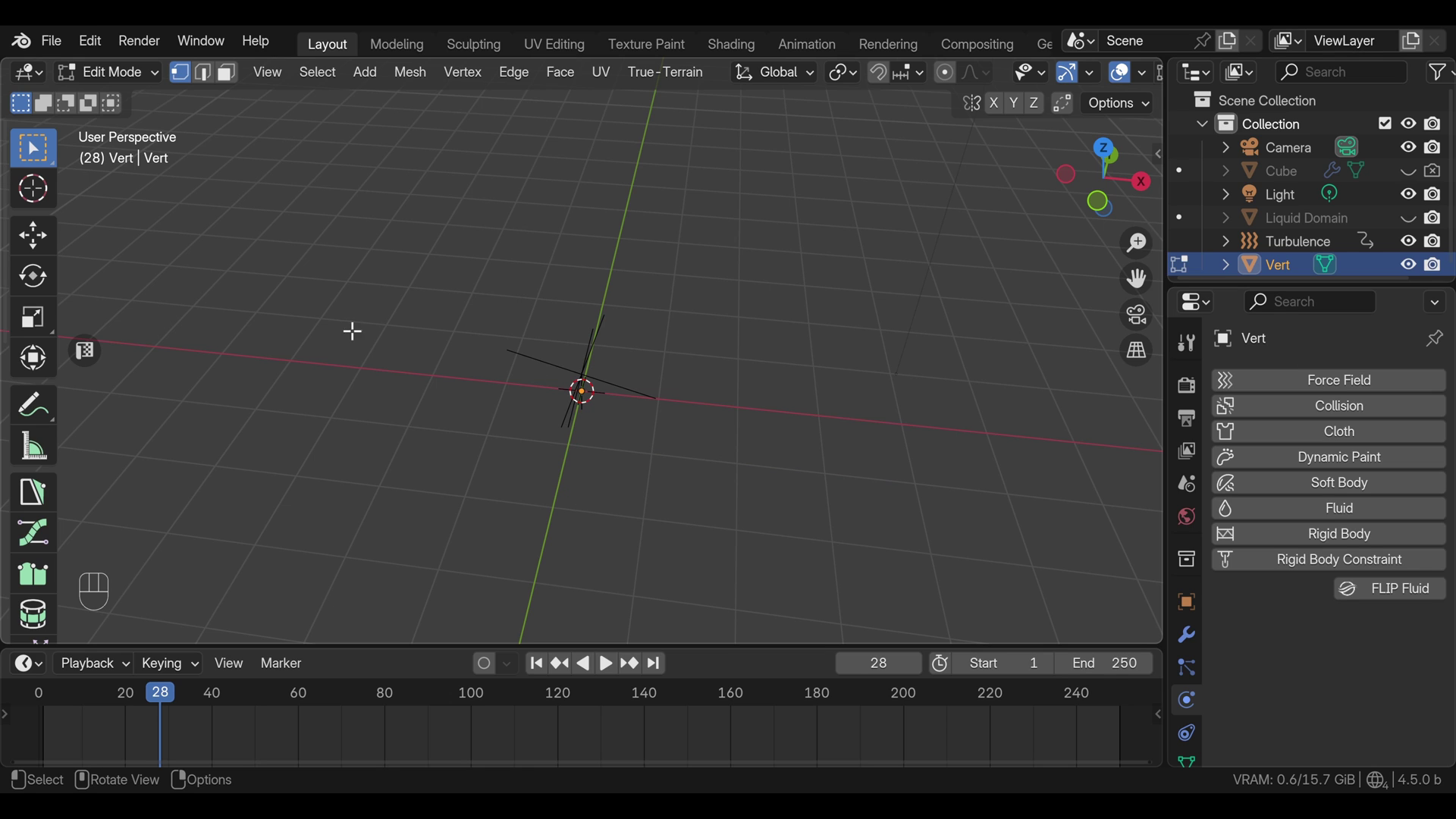
{"action": "key", "text": "Tab"}
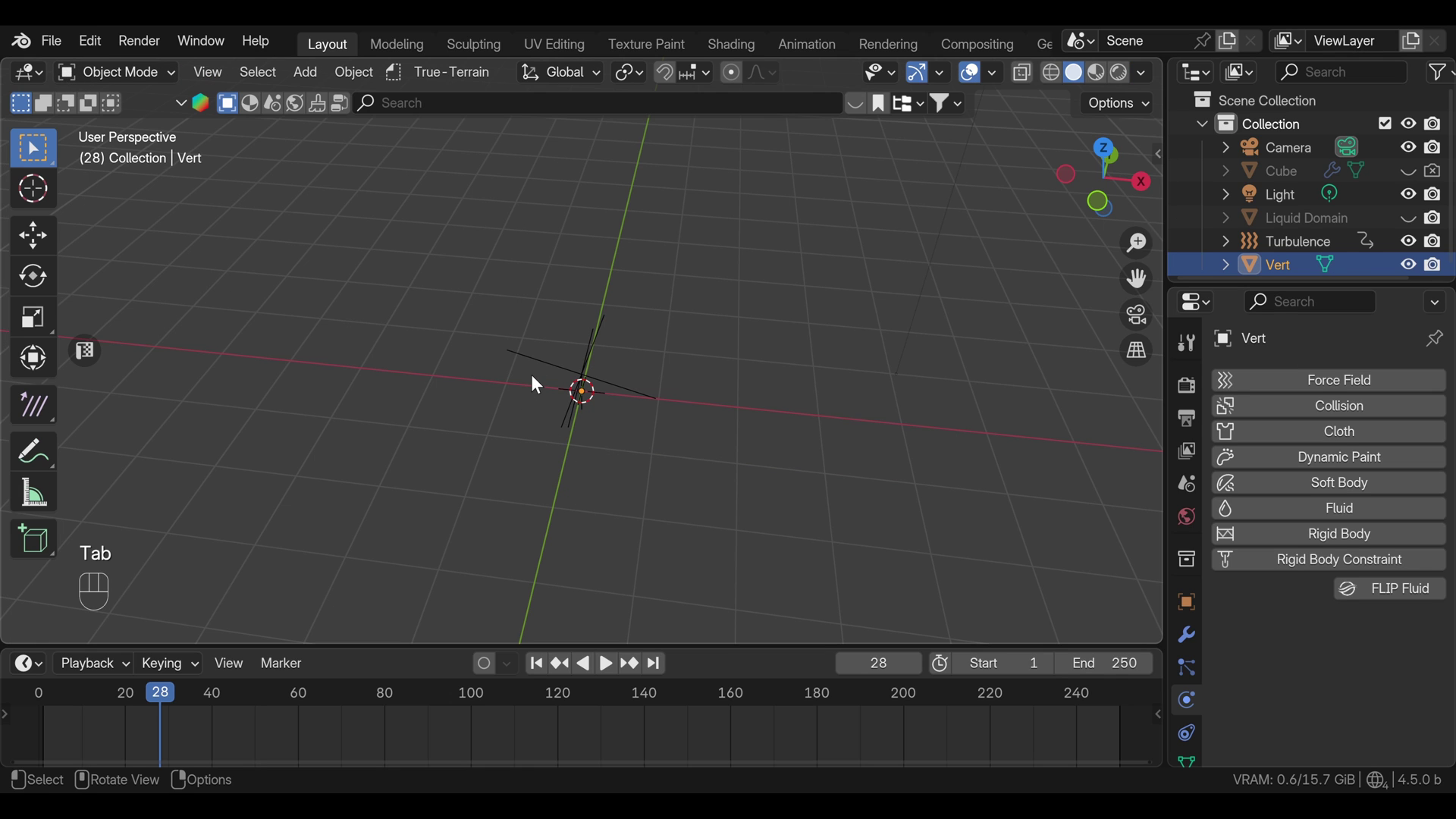